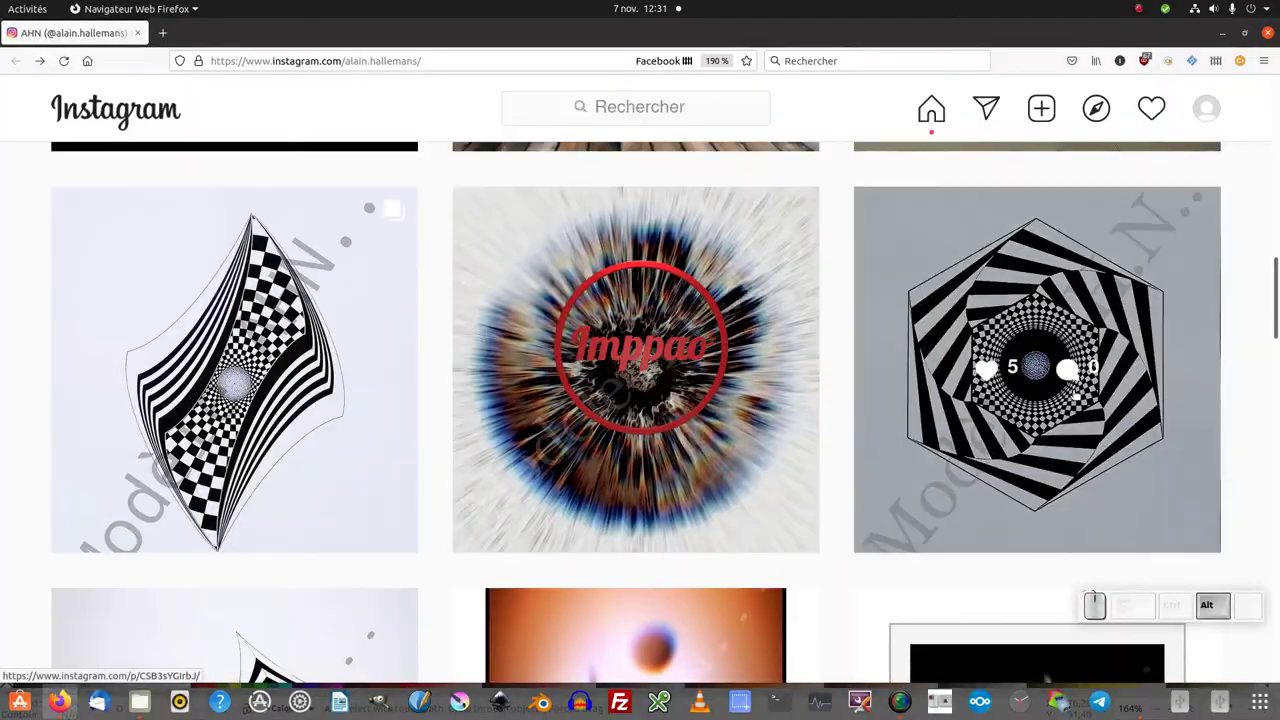
# Switch from the Instagram post to the finished hexagon drawing in Inkscape.
pyautogui.press('alt+Tab')
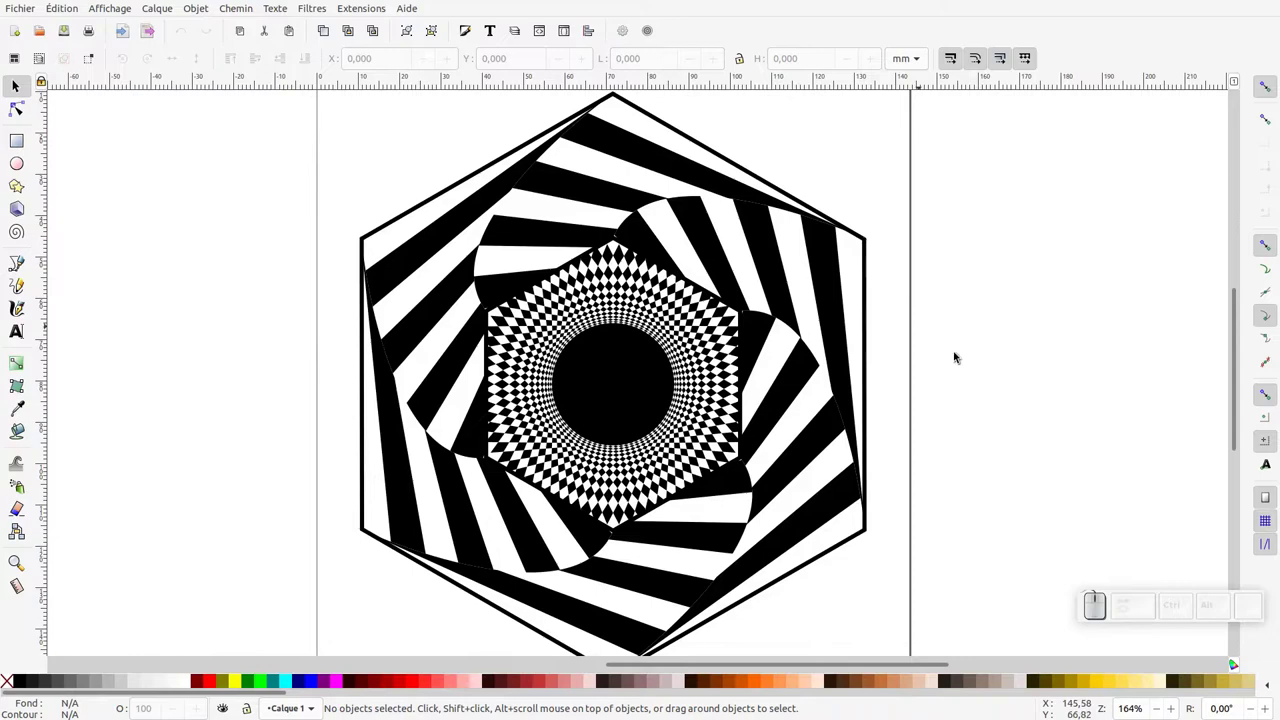
# Show the new document full screen and start importing the reference PNG of the hexagon.
pyautogui.click(18, 6)
pyautogui.moveTo(25, 29); pyautogui.dragTo(113, 52)
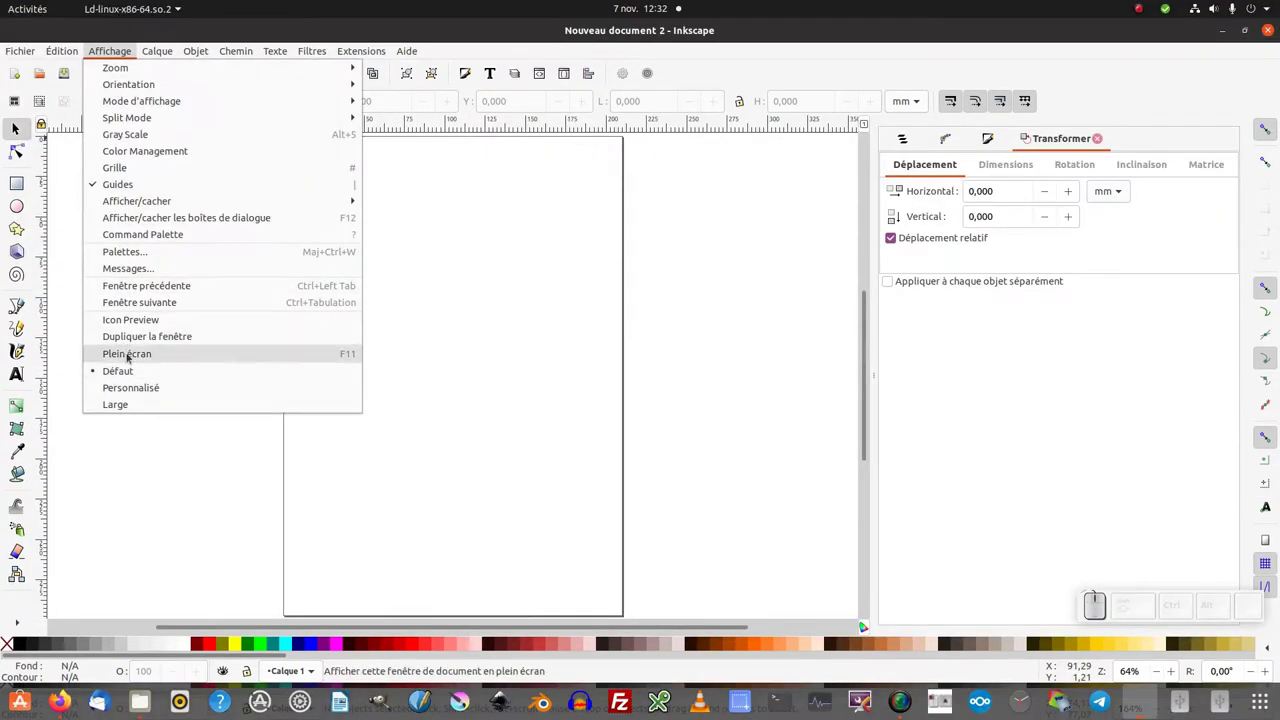
pyautogui.click(45, 181)
pyautogui.doubleClick(412, 183)
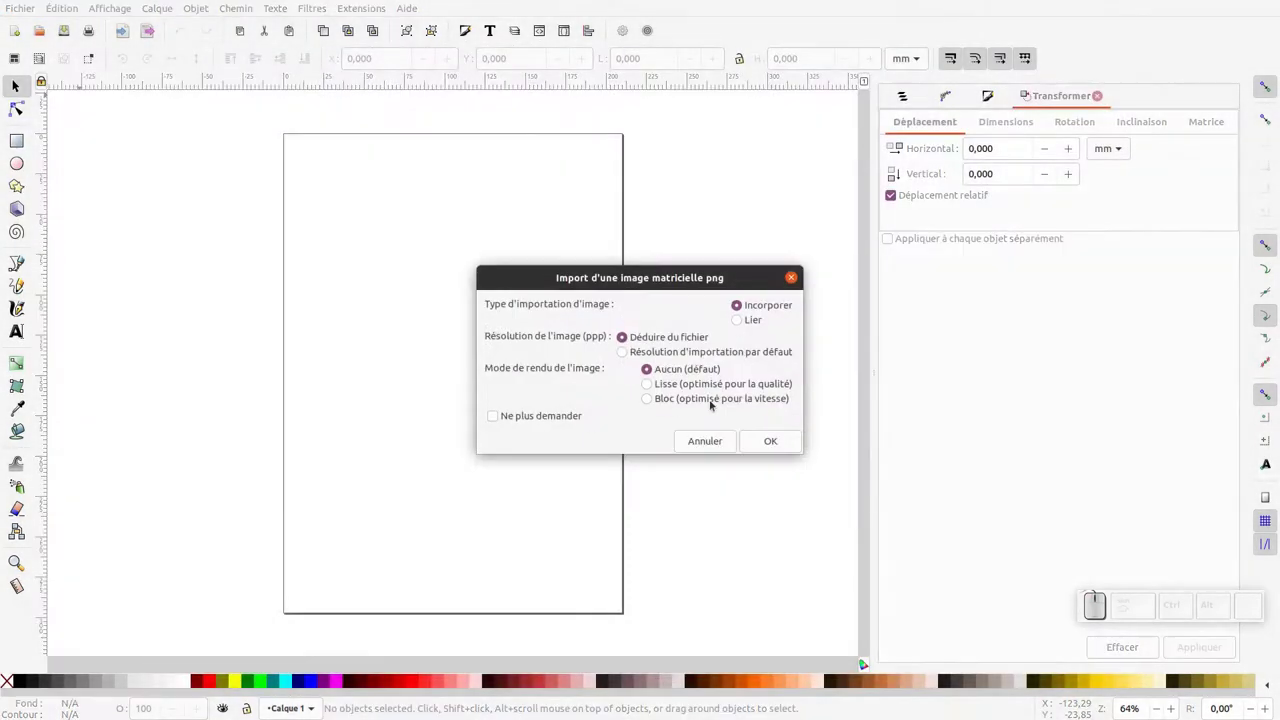
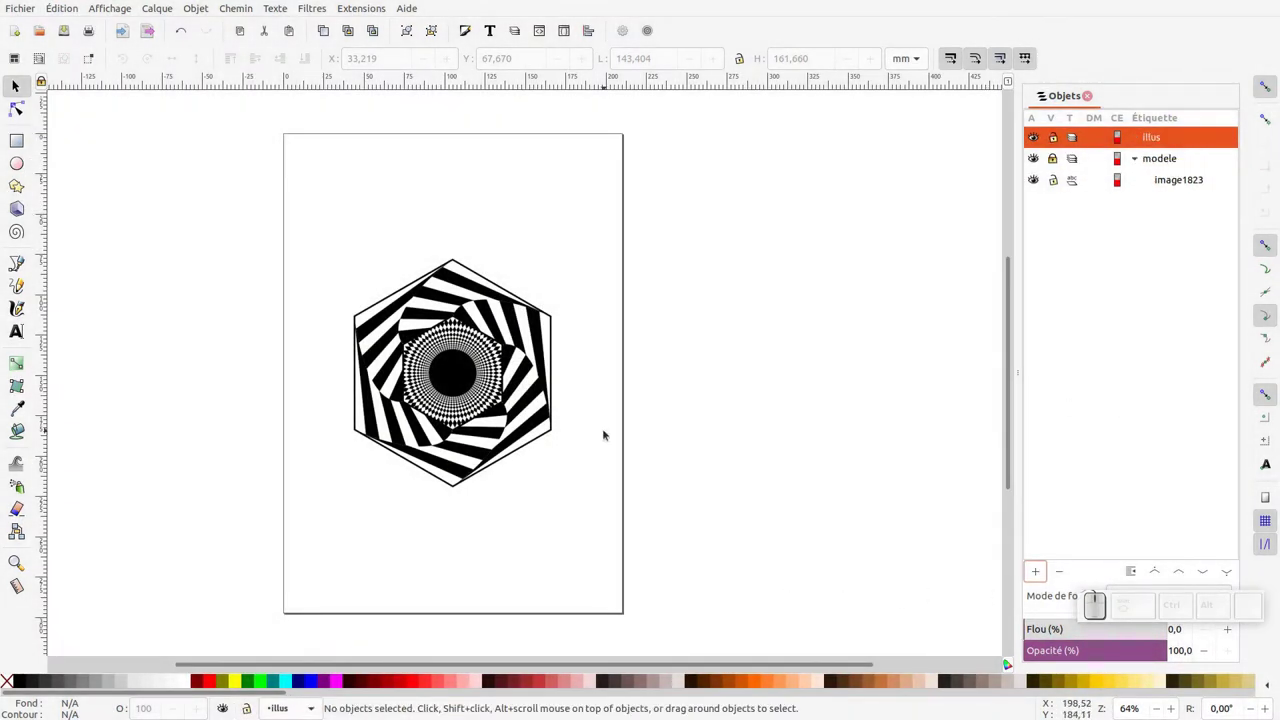
# Adjust the zoom on the reference hexagon.
pyautogui.press('KP_Add')
pyautogui.press('KP_Subtract')
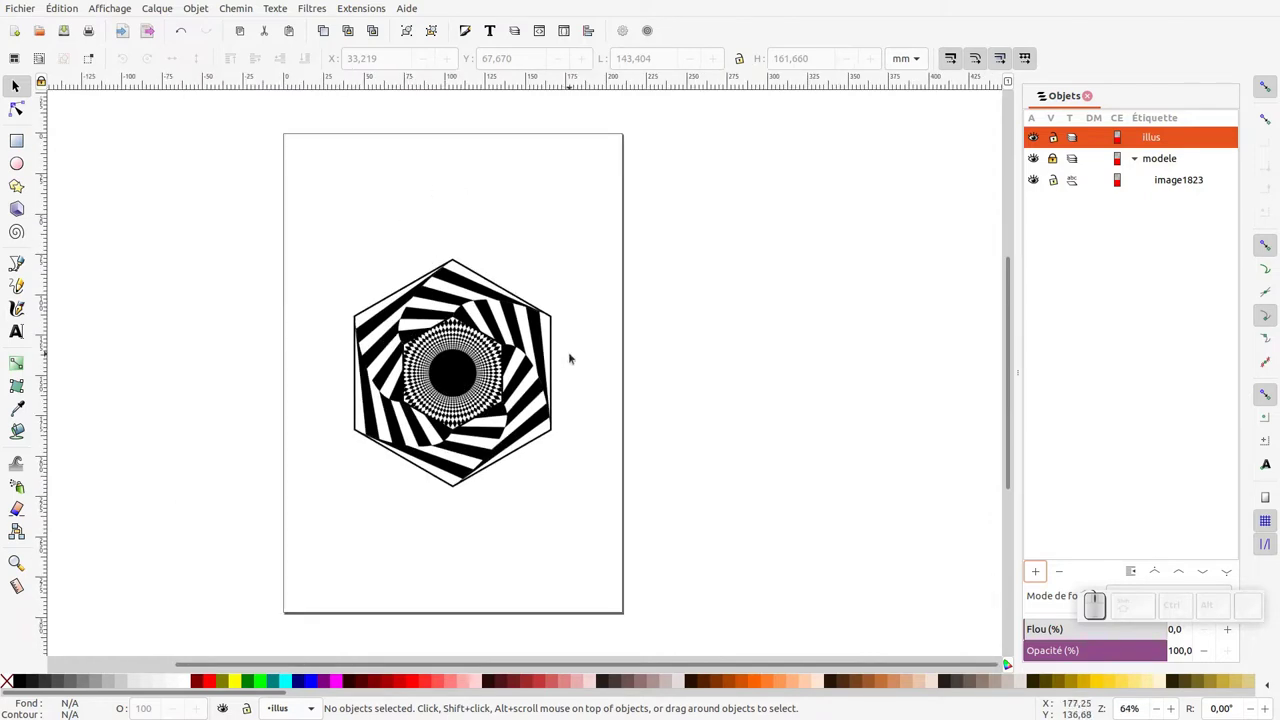
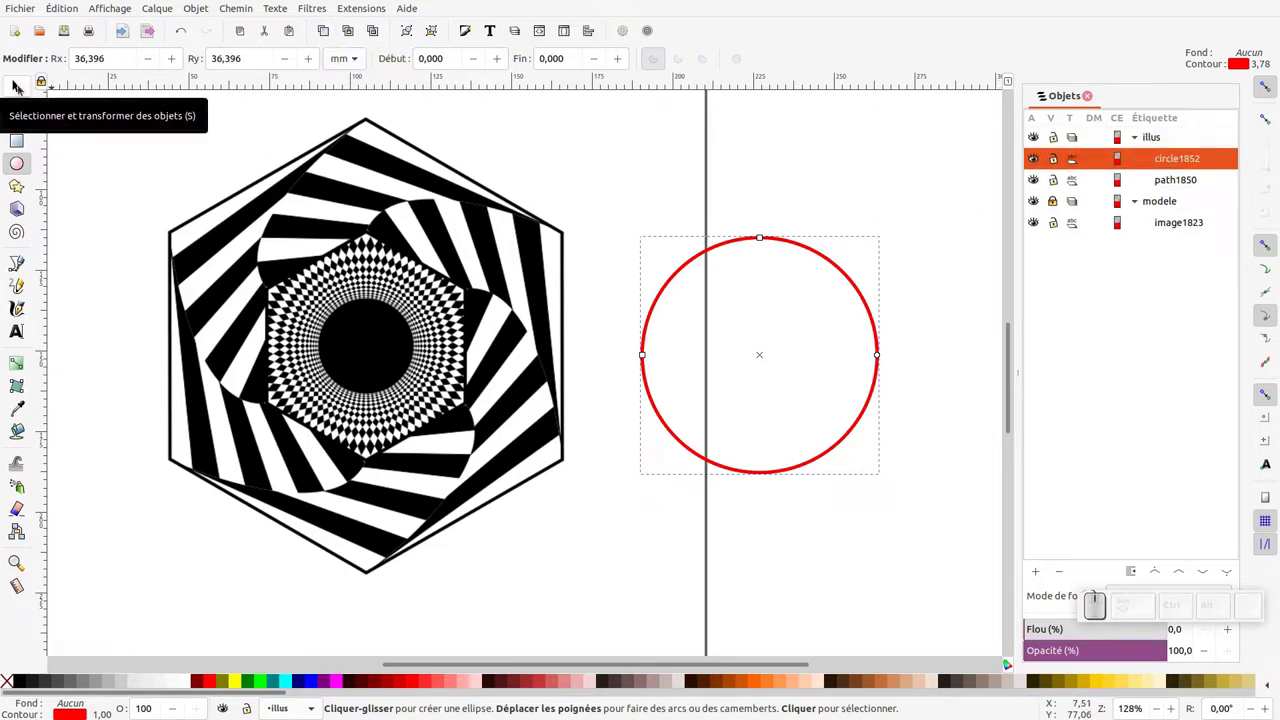
# Enlarge the duplicate red circle concentrically and select both the large and small circles.
pyautogui.click(21, 85)
pyautogui.moveTo(895, 228); pyautogui.dragTo(856, 260)
pyautogui.moveTo(885, 232); pyautogui.dragTo(882, 205)
pyautogui.click(894, 193)
pyautogui.click(859, 204)
pyautogui.click(888, 188)
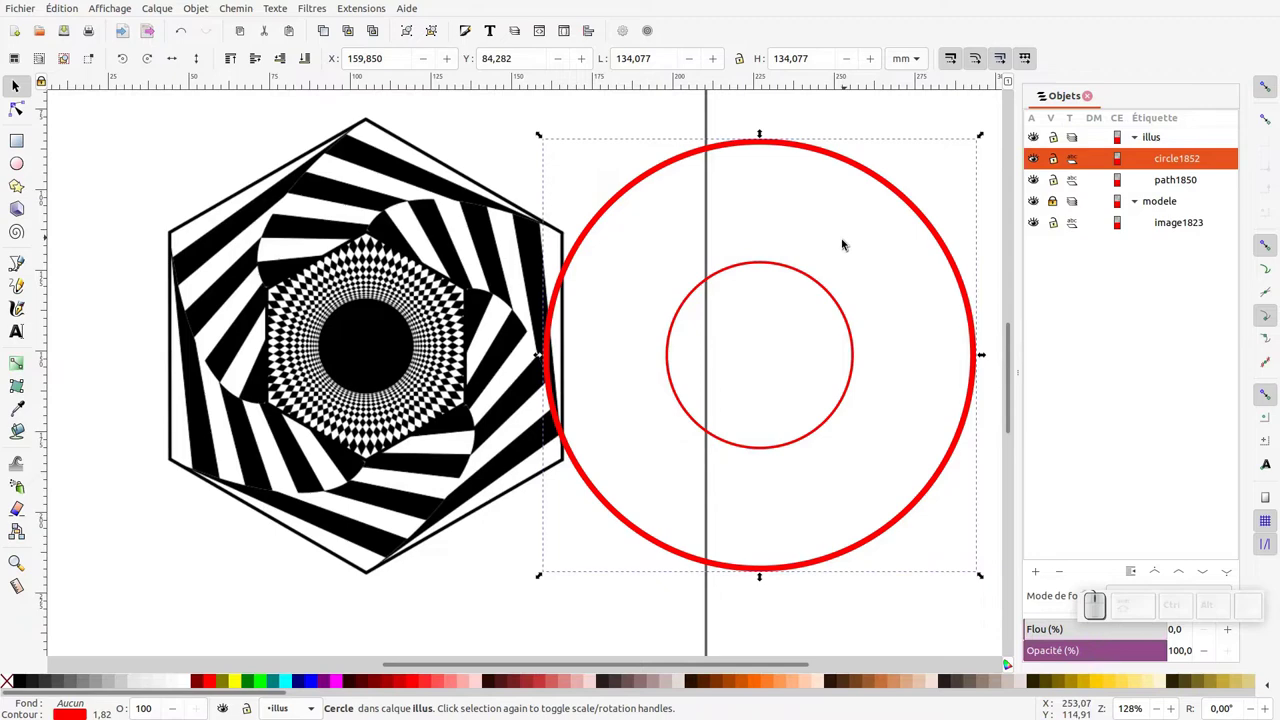
pyautogui.click(809, 275)
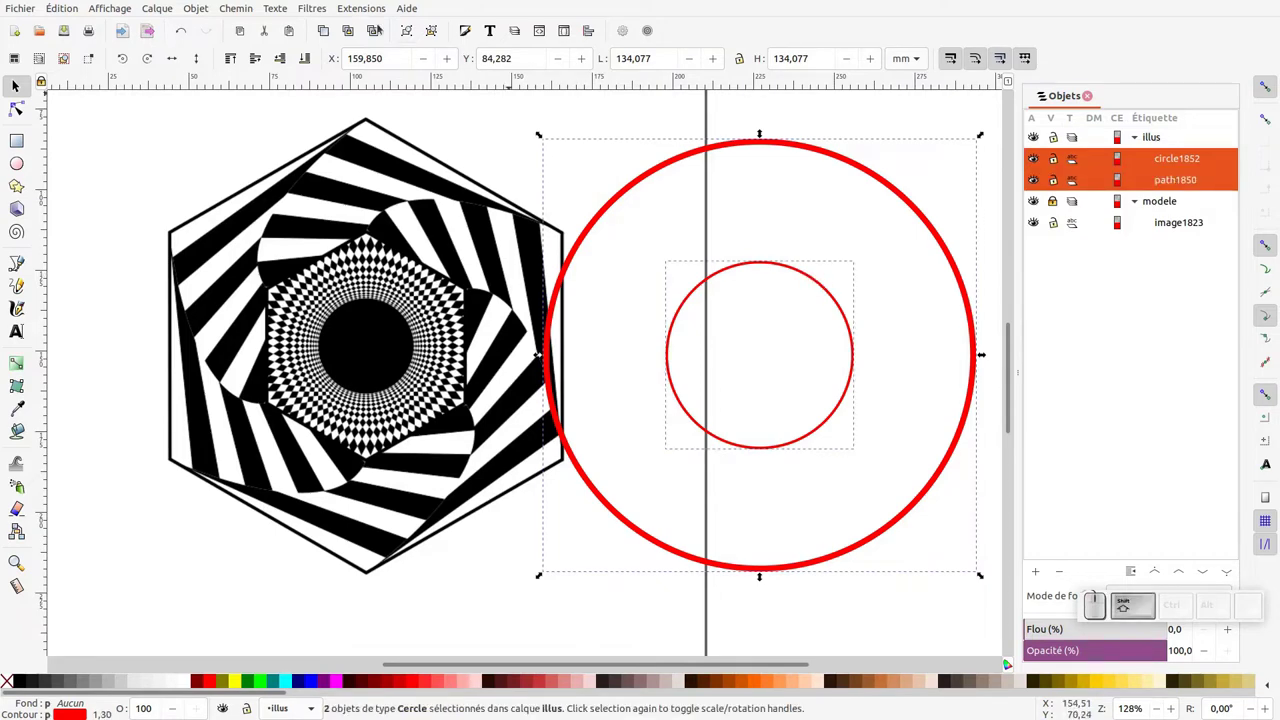
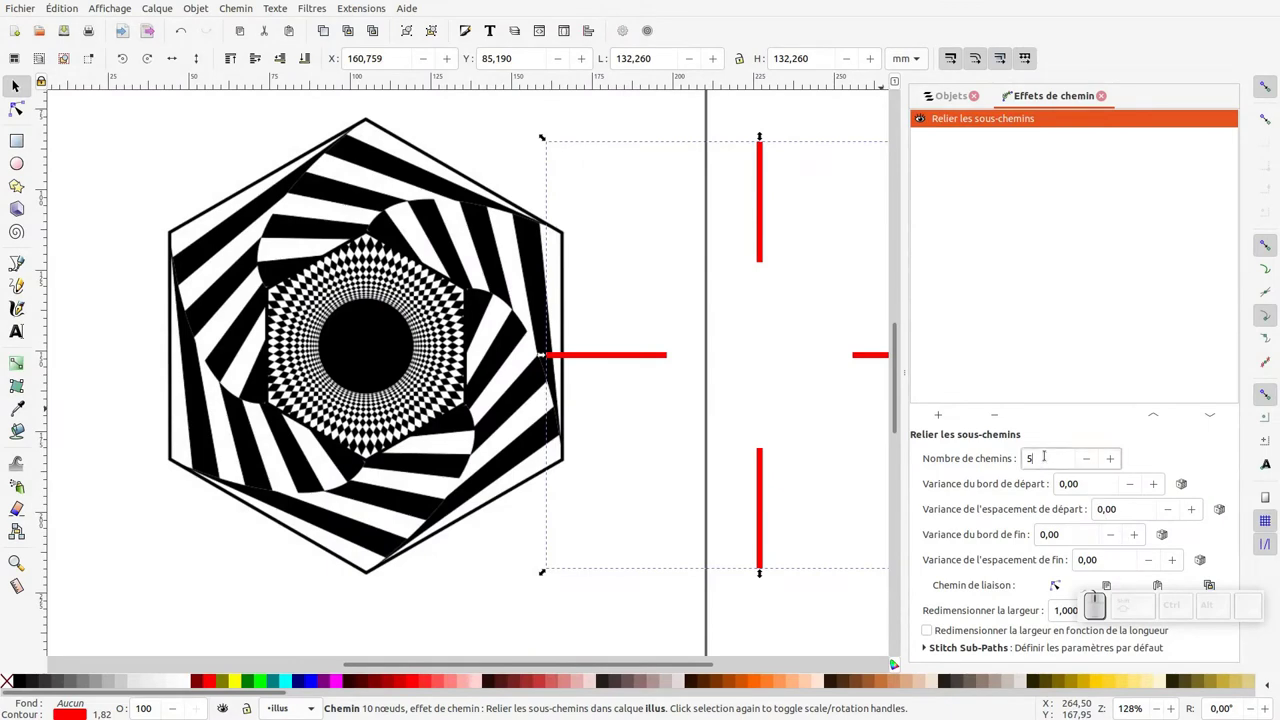
# Apply 50 stitched red bars between the two circles.
pyautogui.press('Return')
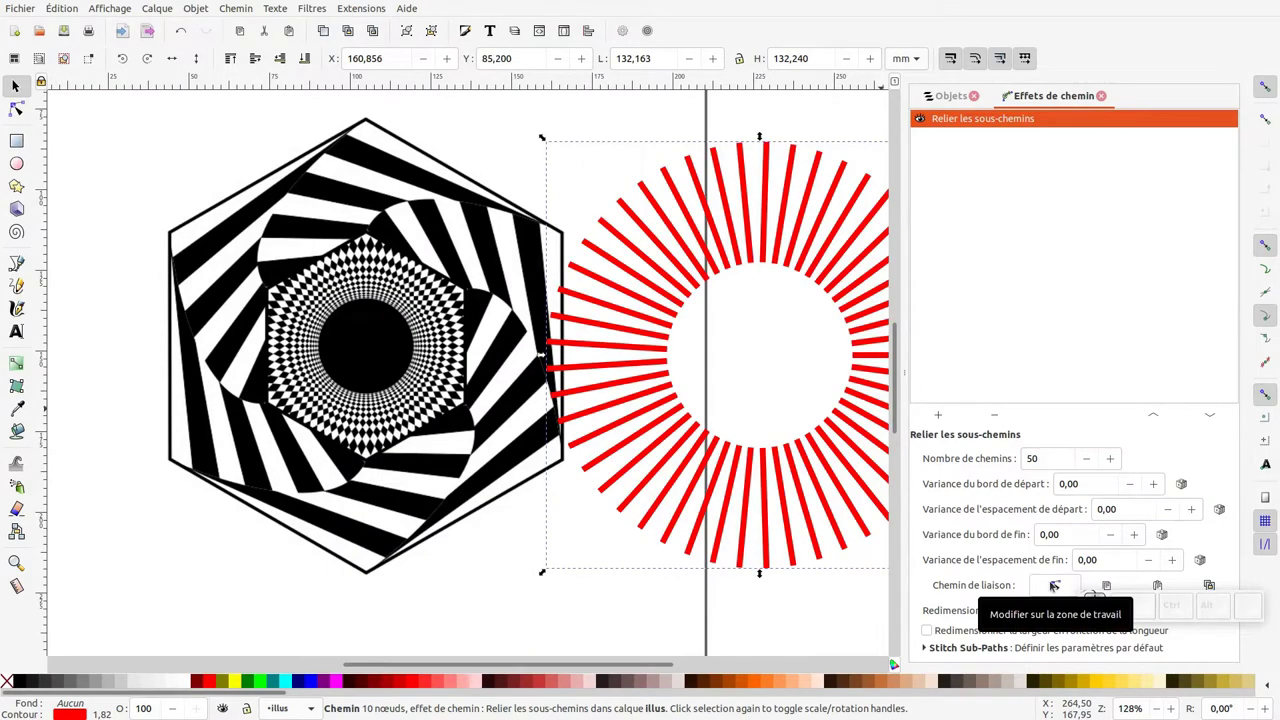
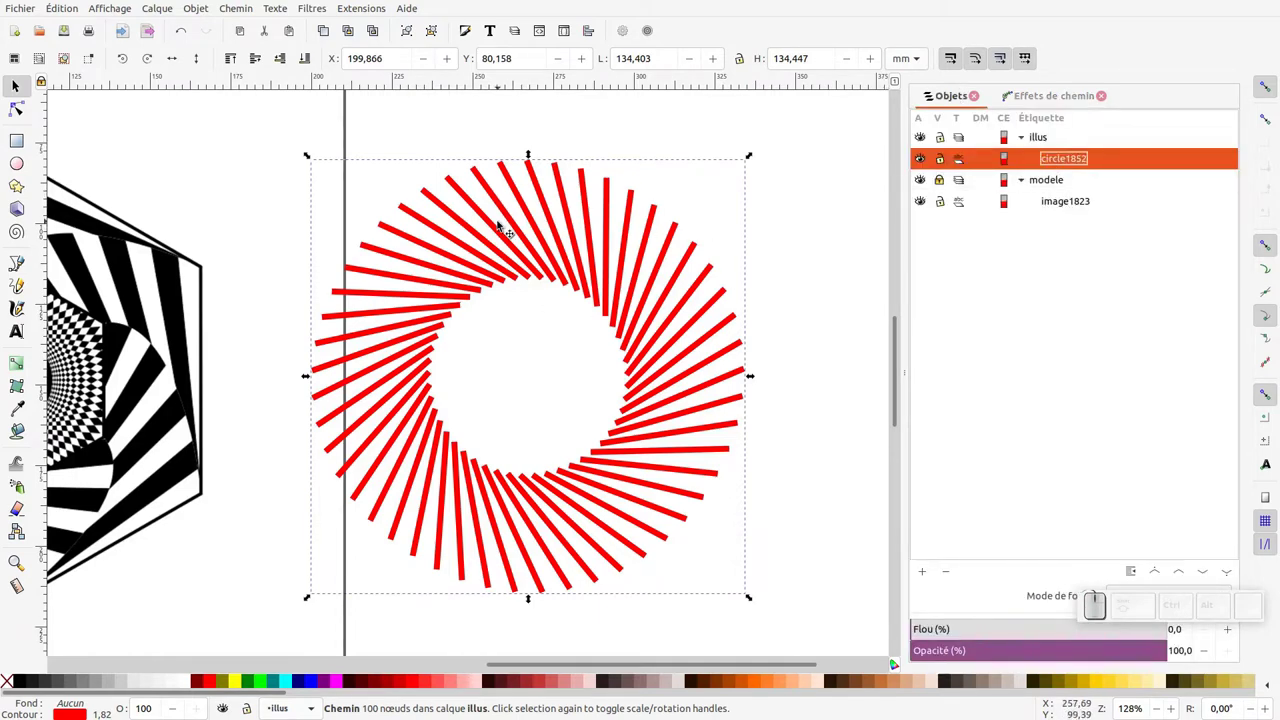
# Duplicate the twisted ring, mirror the copy and select both rings for combining.
pyautogui.press('ctrl+d')
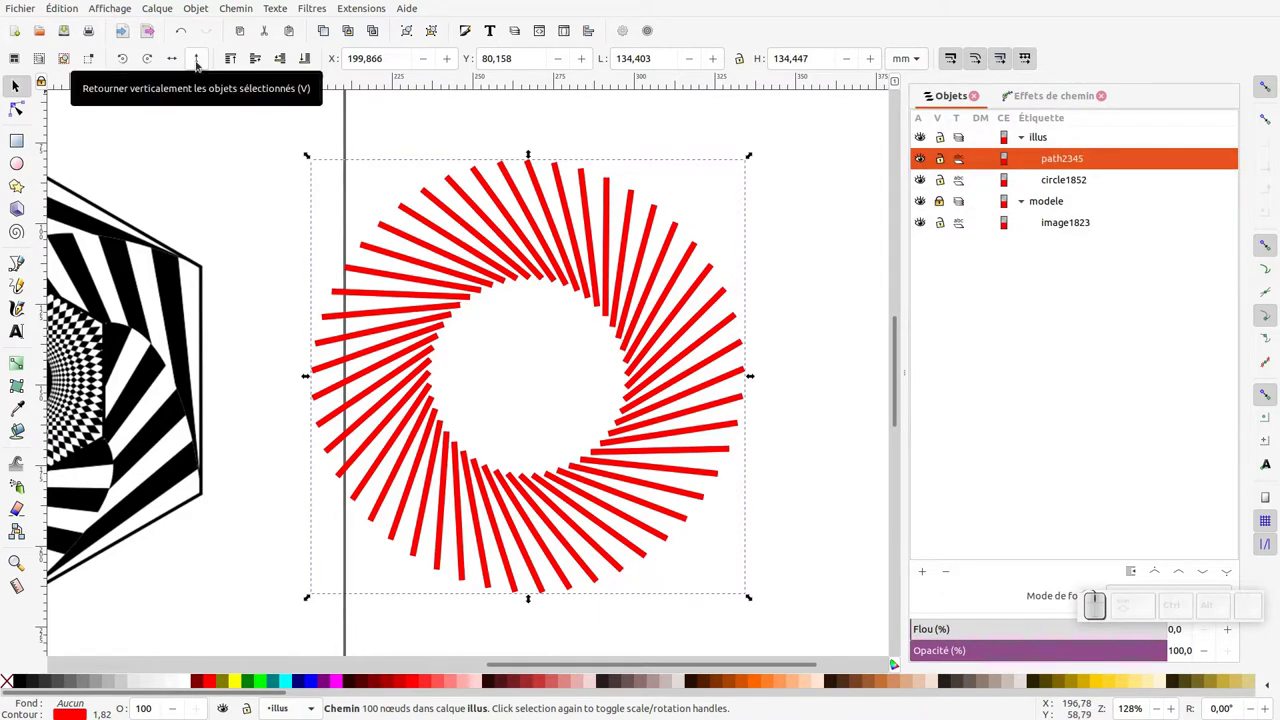
pyautogui.click(199, 61)
pyautogui.moveTo(254, 118); pyautogui.dragTo(756, 486)
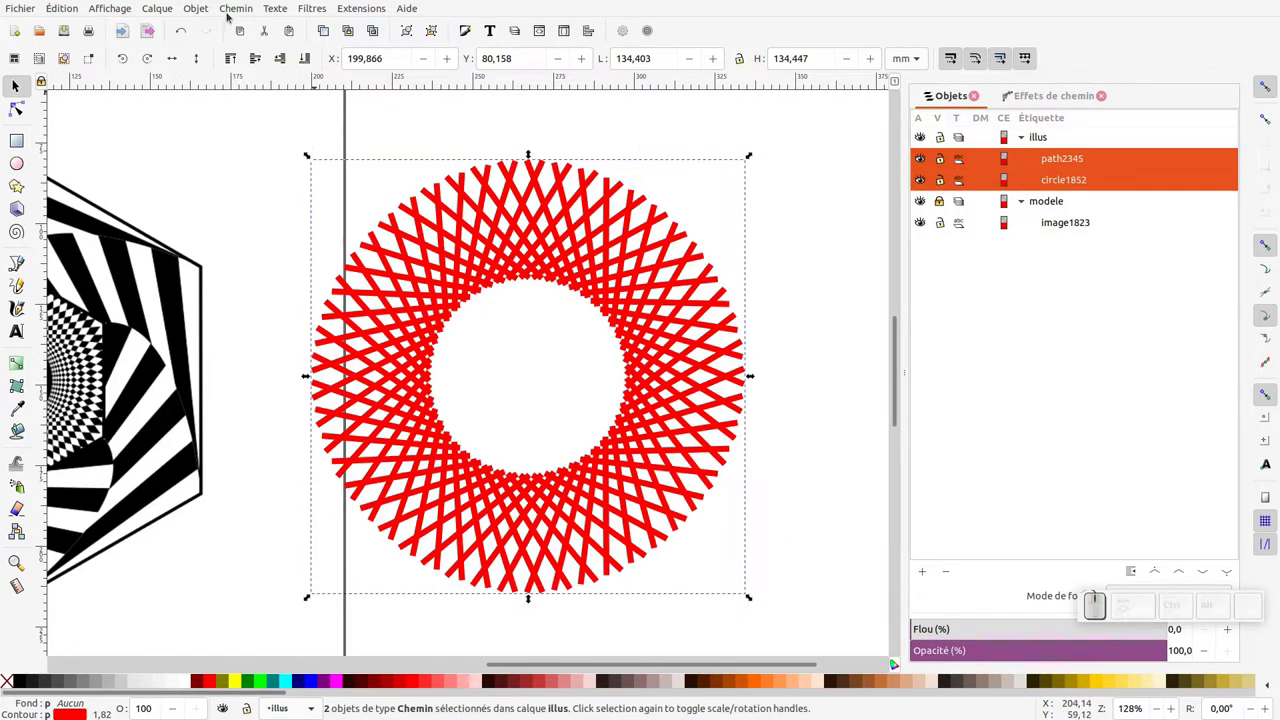
pyautogui.click(233, 11)
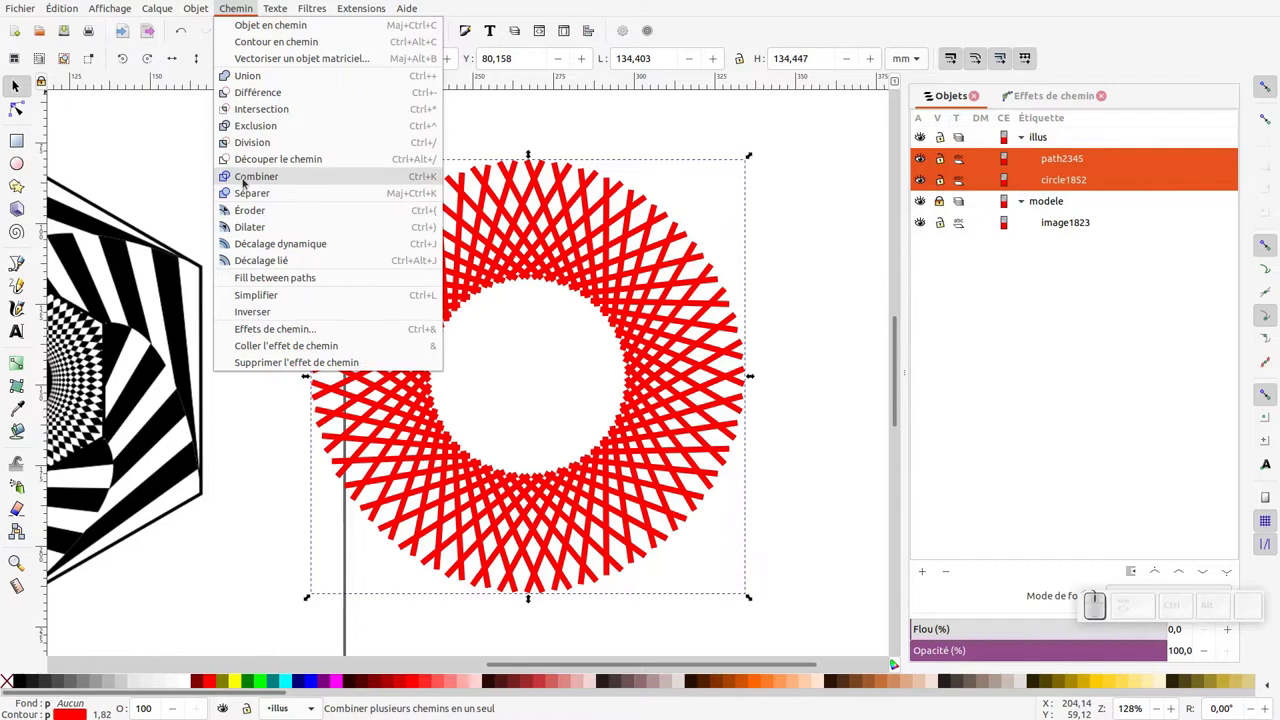
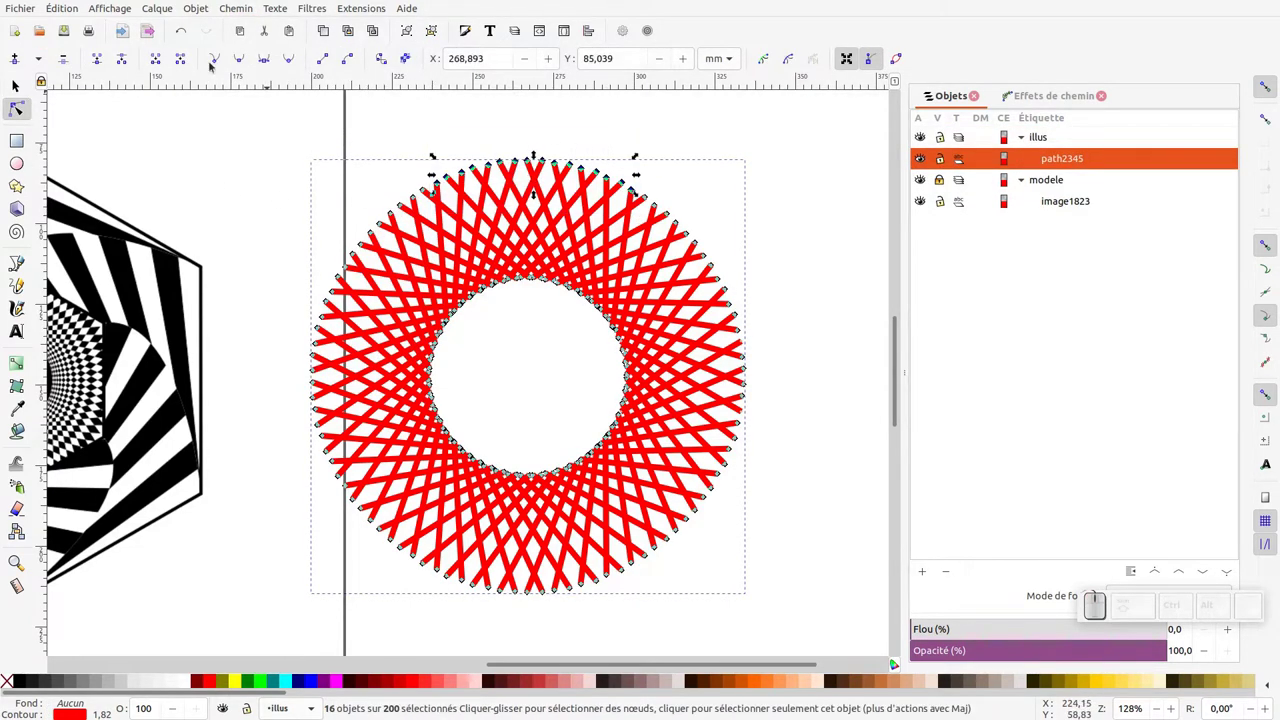
# With the Node tool, join the first outer bar ends along the ring's edge.
pyautogui.click(93, 66)
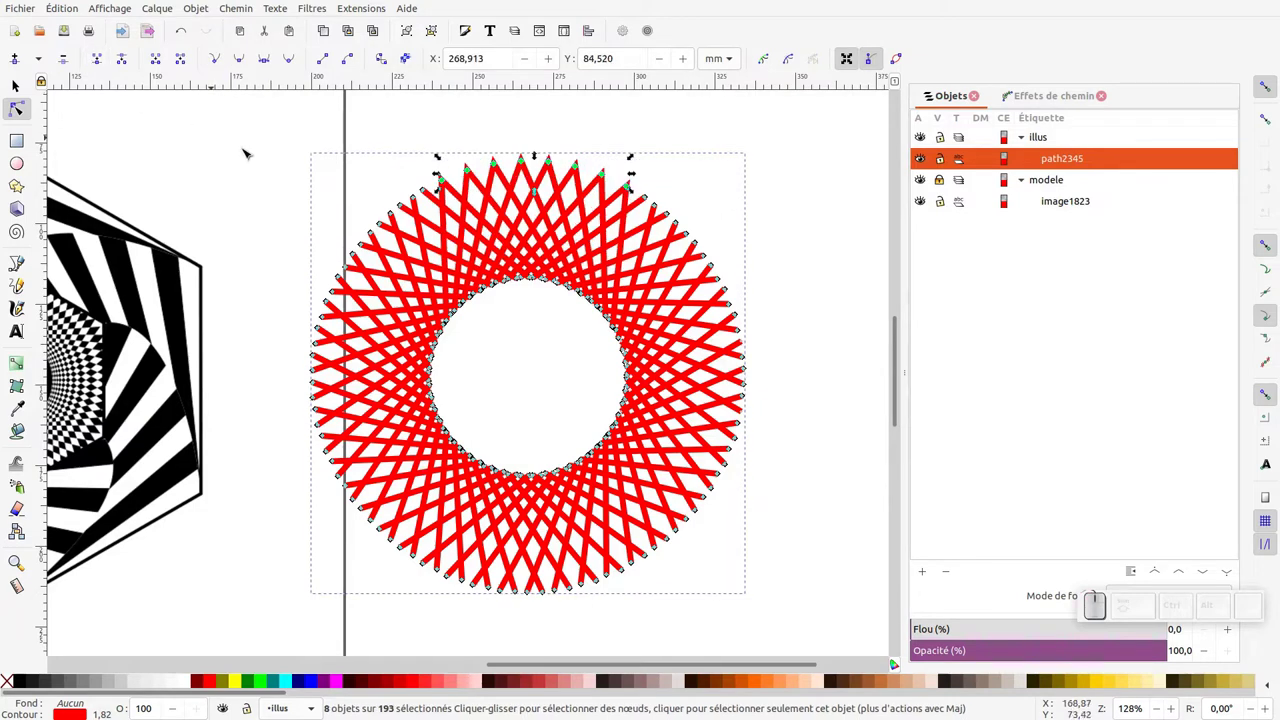
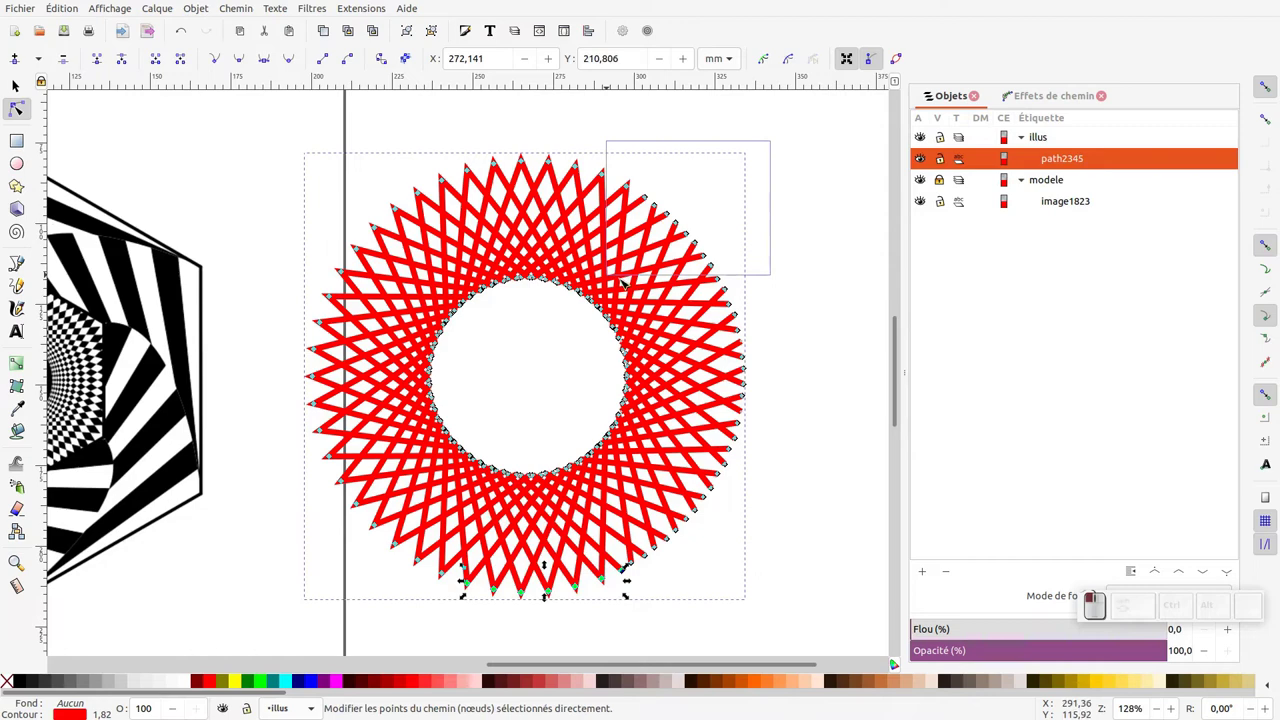
pyautogui.press('shift+j')
pyautogui.moveTo(738, 409); pyautogui.dragTo(764, 352)
pyautogui.click(762, 352)
pyautogui.press('ctrl+z')
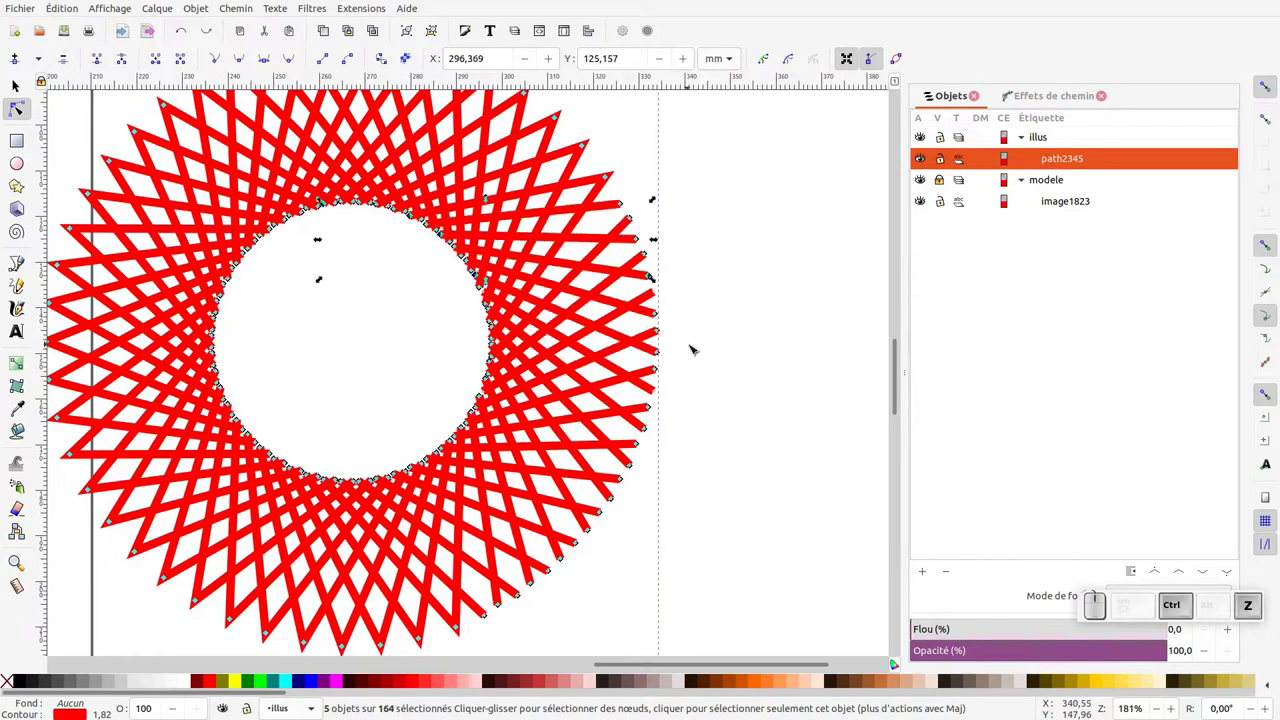
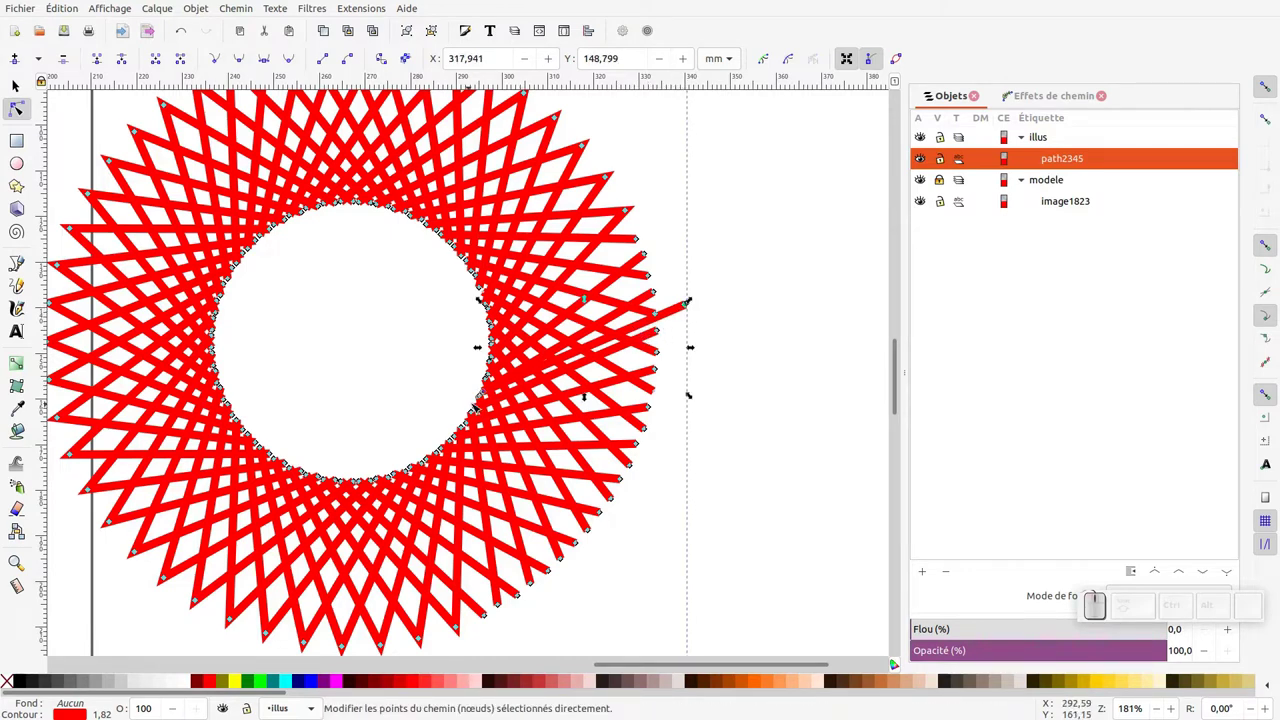
# Join the remaining outer bar tips and delete the stray protruding bars.
pyautogui.press('Delete')
pyautogui.click(725, 218)
pyautogui.press('shift+j')
pyautogui.click(683, 368)
pyautogui.click(657, 389)
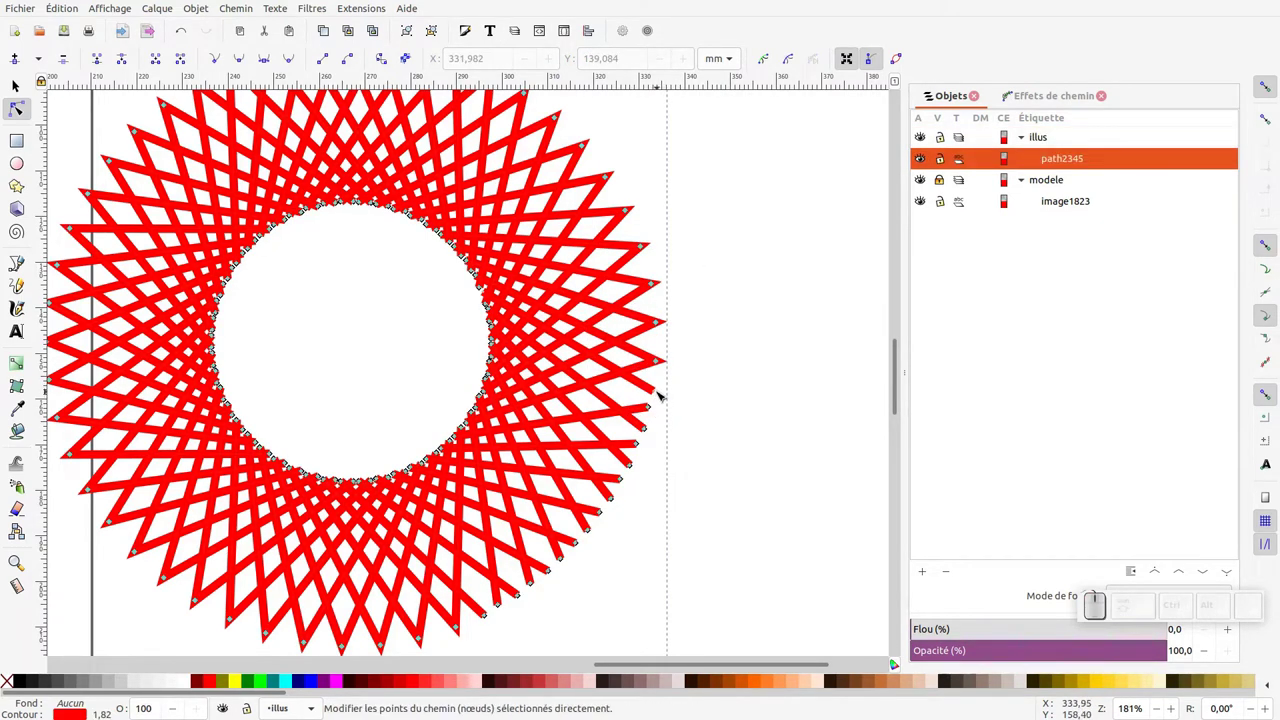
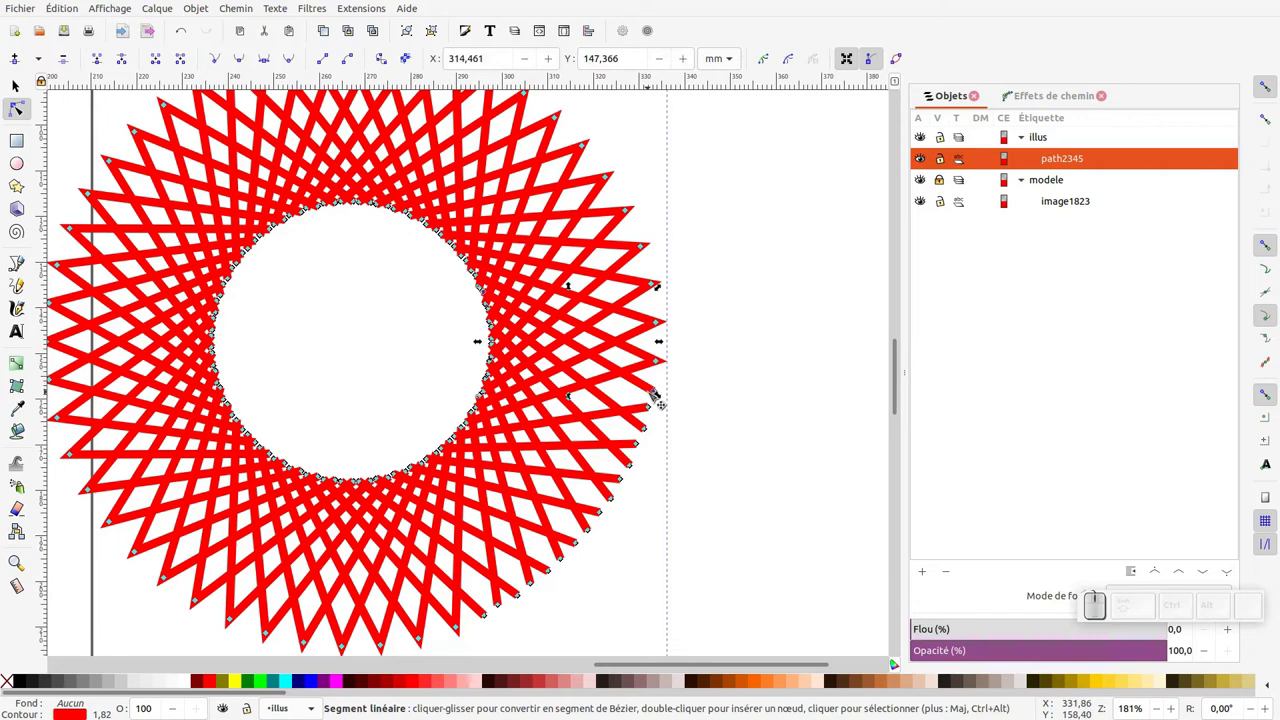
pyautogui.press('Delete')
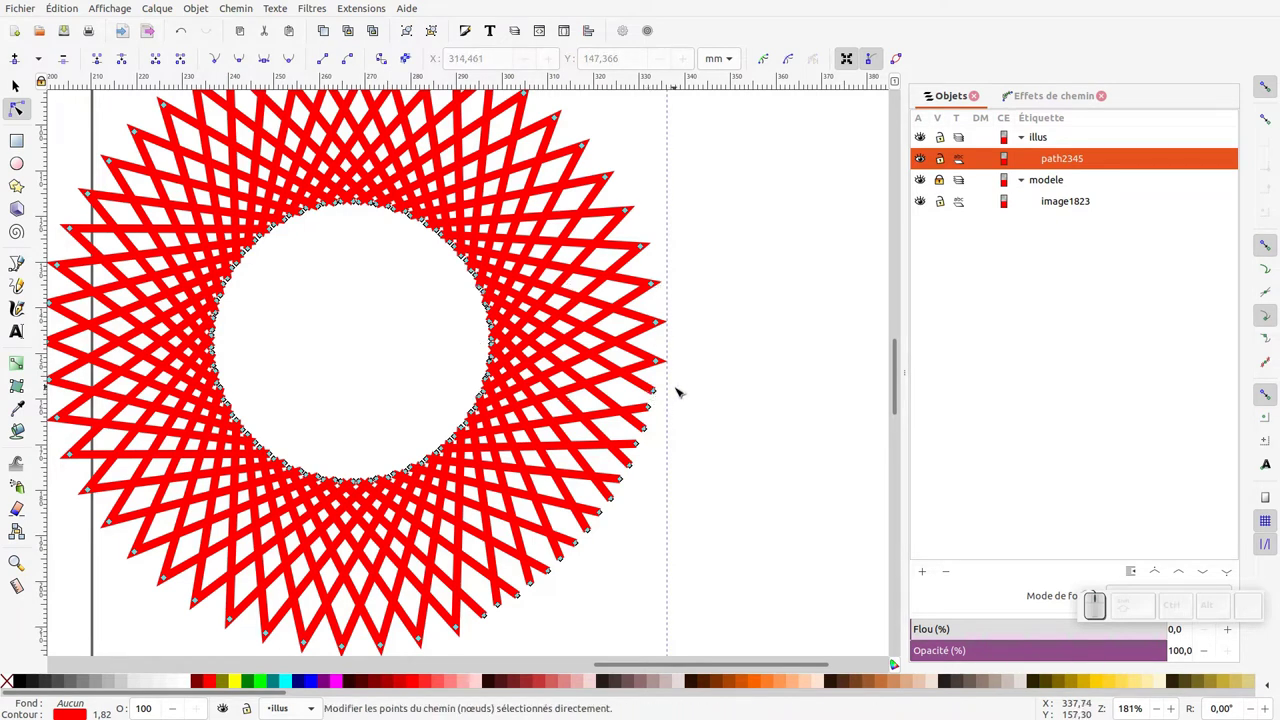
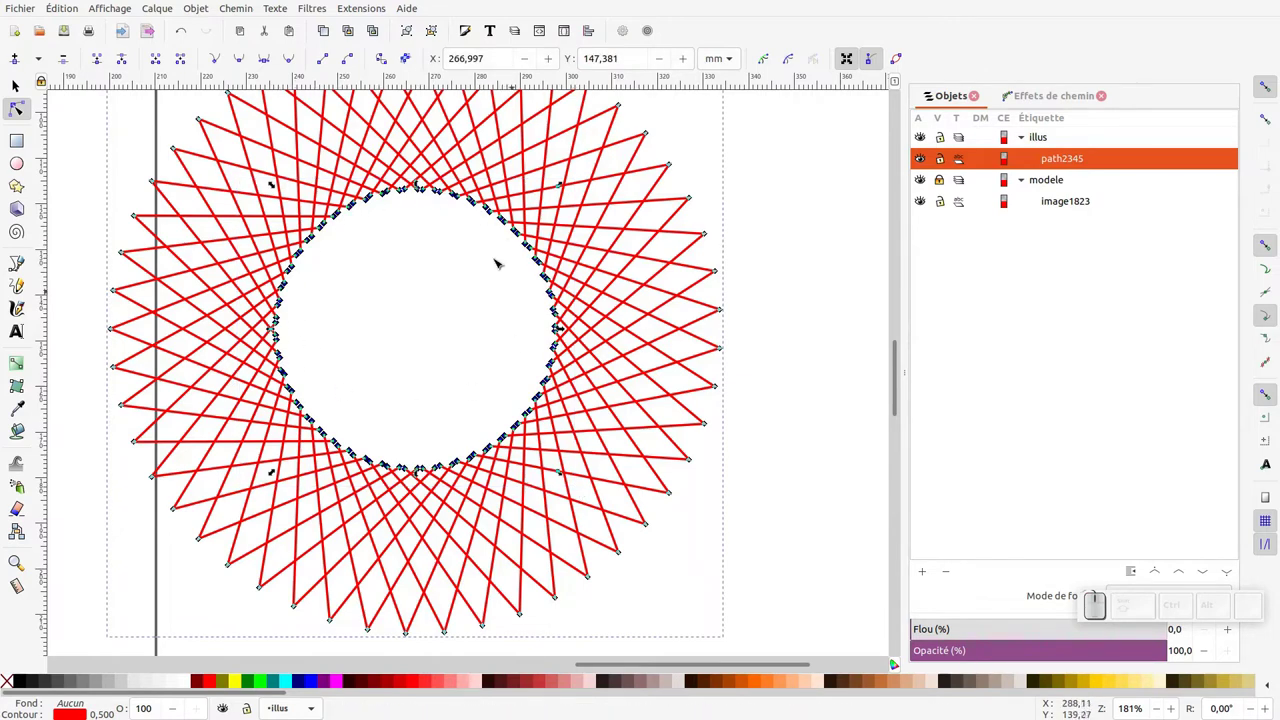
# Join the selected outer nodes of the ring.
pyautogui.press('shift+j')
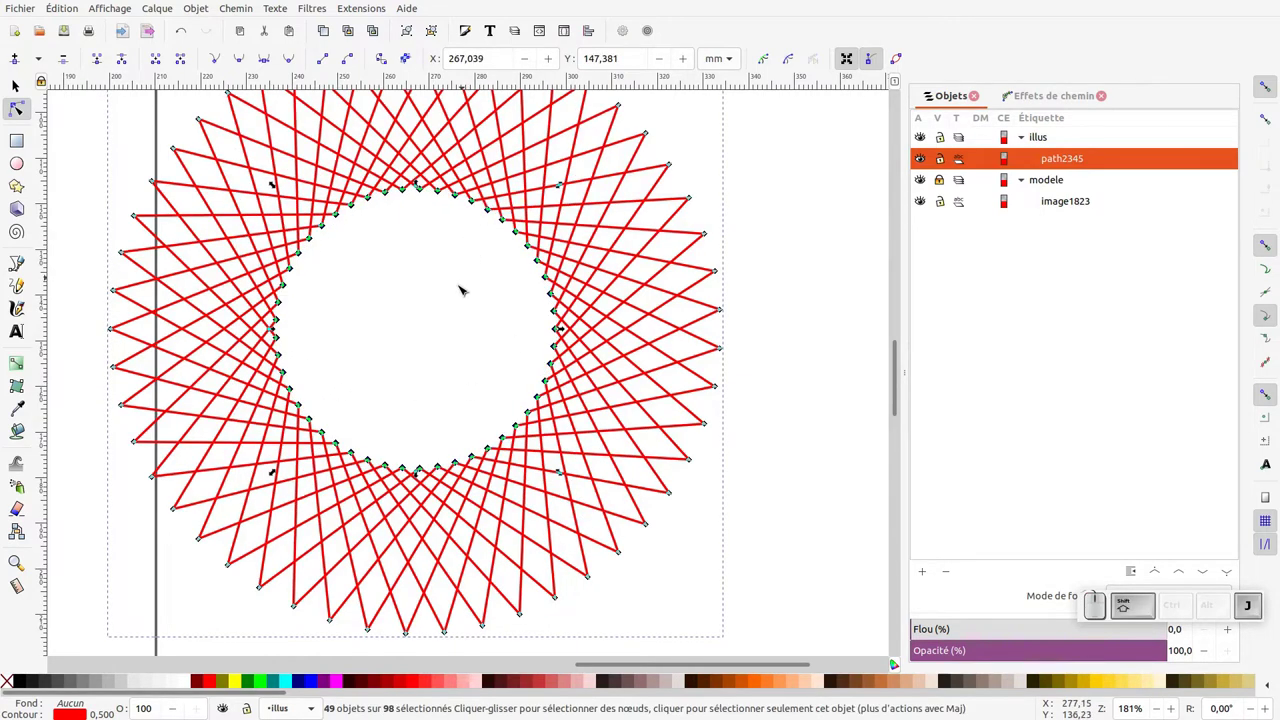
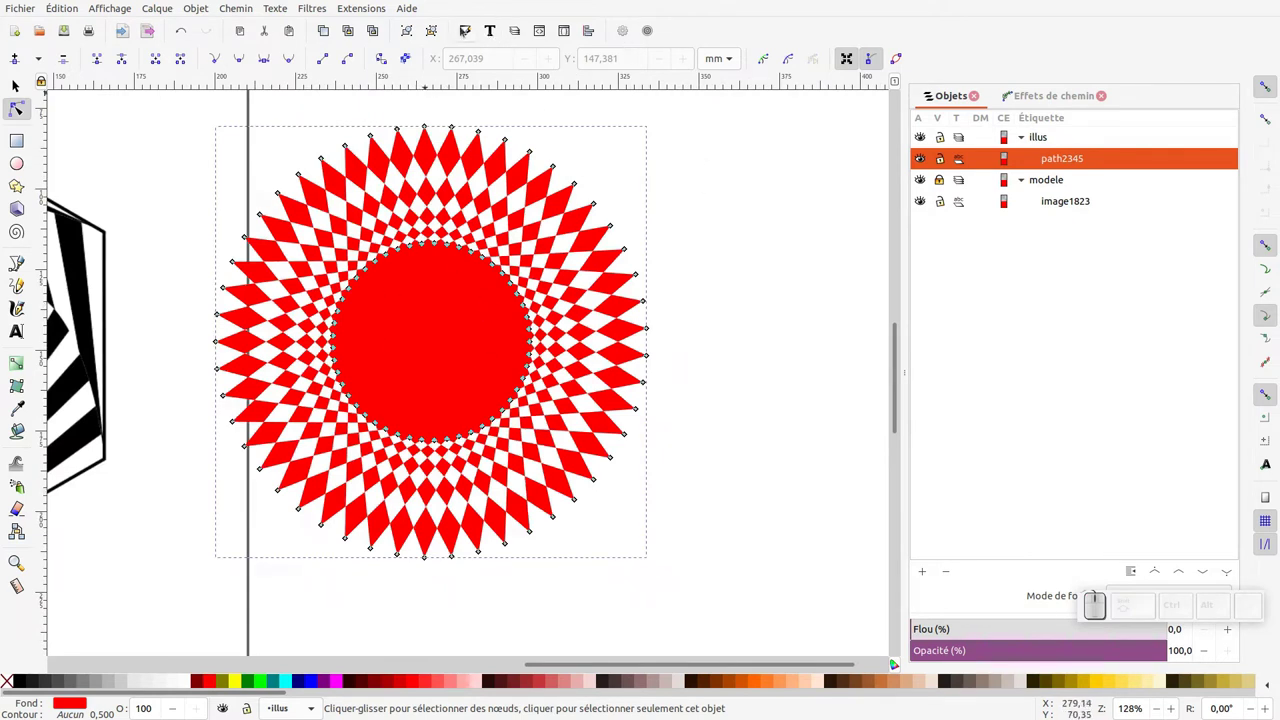
# Bring up the Fill and Stroke settings for the red sunburst.
pyautogui.click(463, 33)
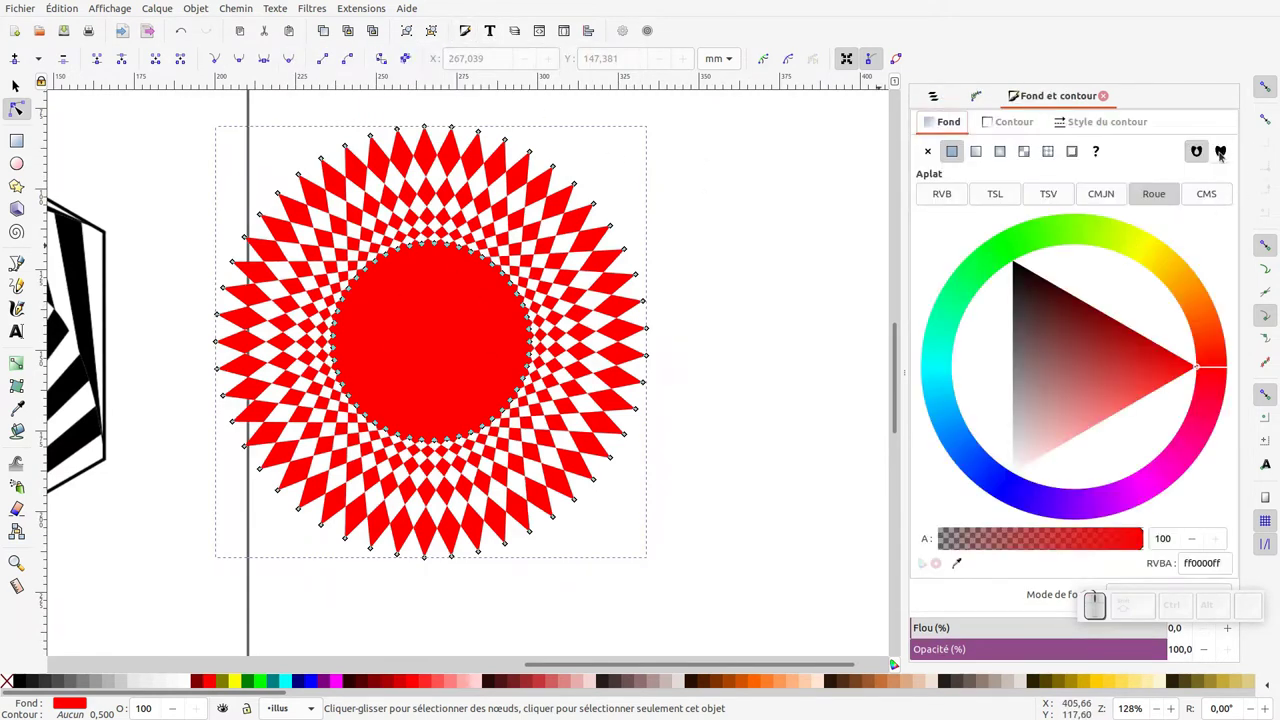
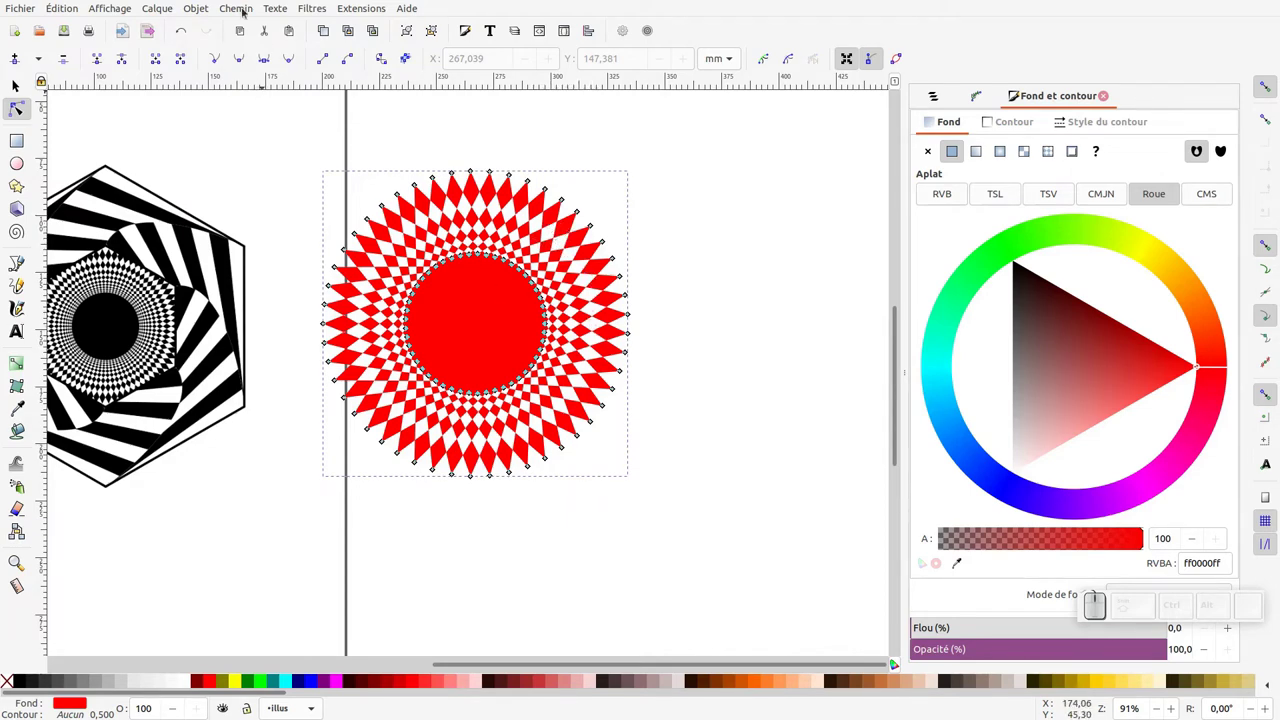
# Break the sunburst apart into separate diamond pieces and single out one piece to inspect.
pyautogui.click(244, 11)
pyautogui.click(254, 81)
pyautogui.click(251, 10)
pyautogui.click(255, 190)
pyautogui.click(24, 87)
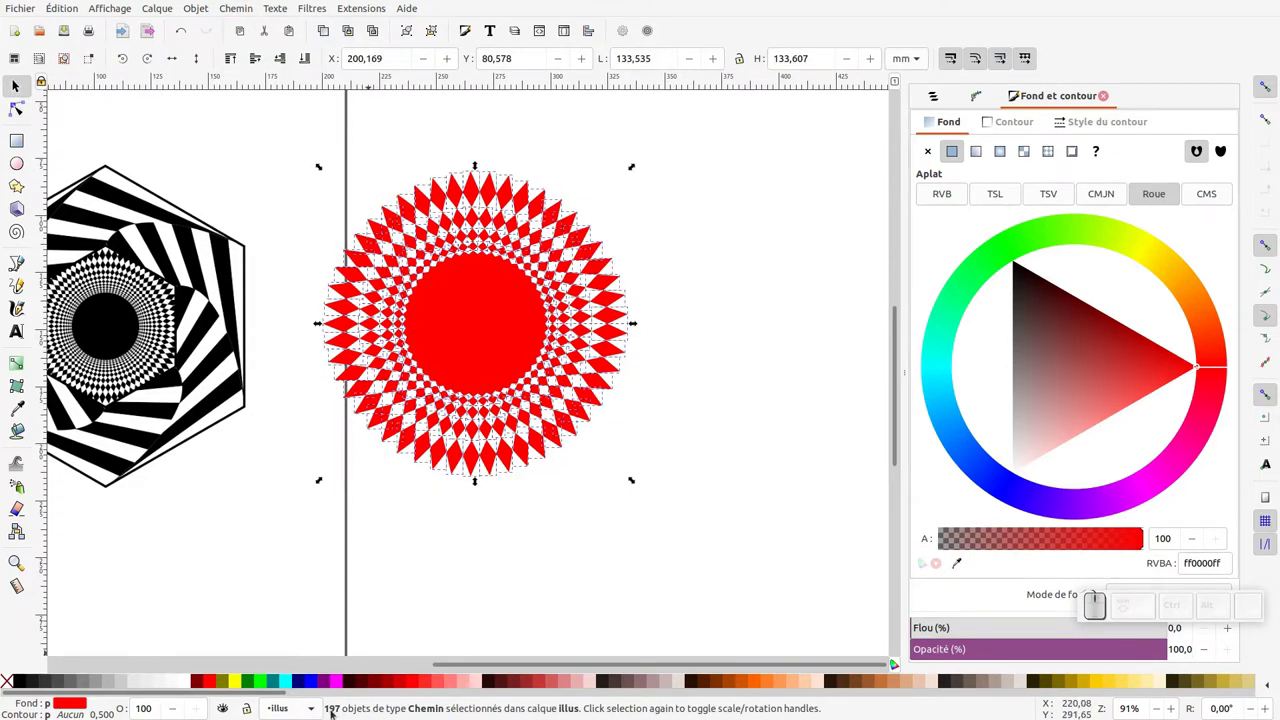
pyautogui.doubleClick(633, 301)
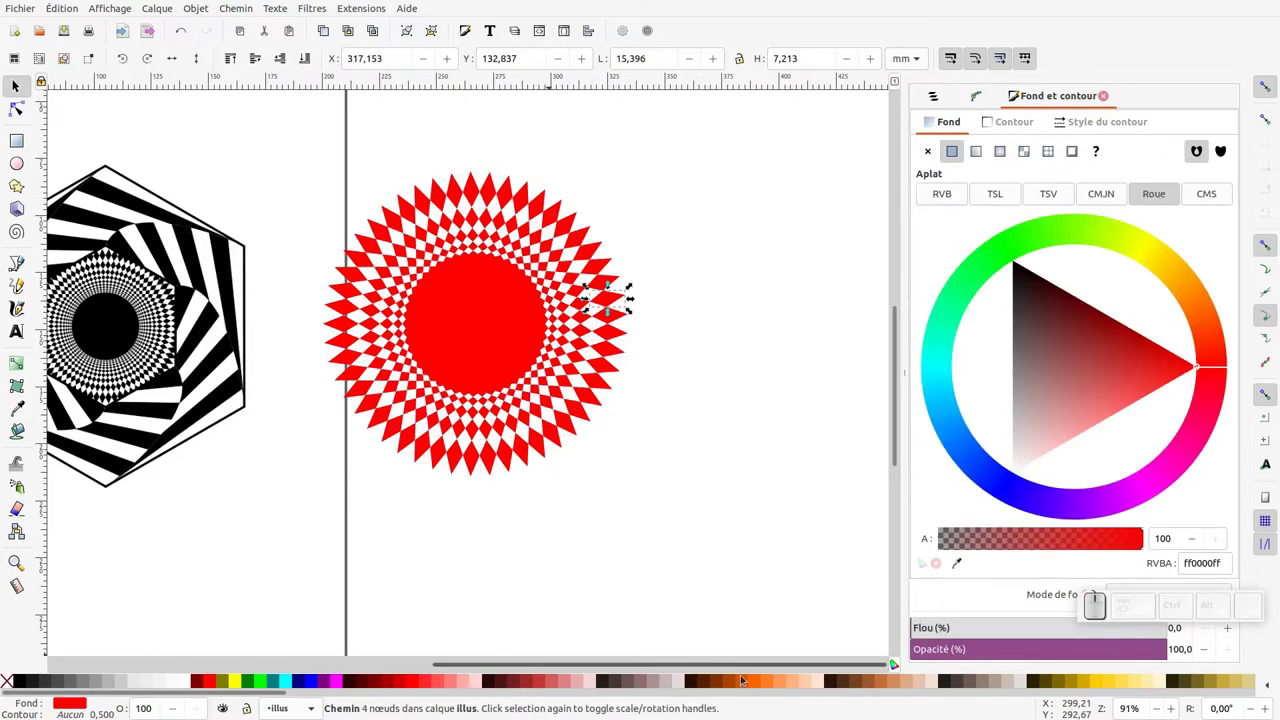
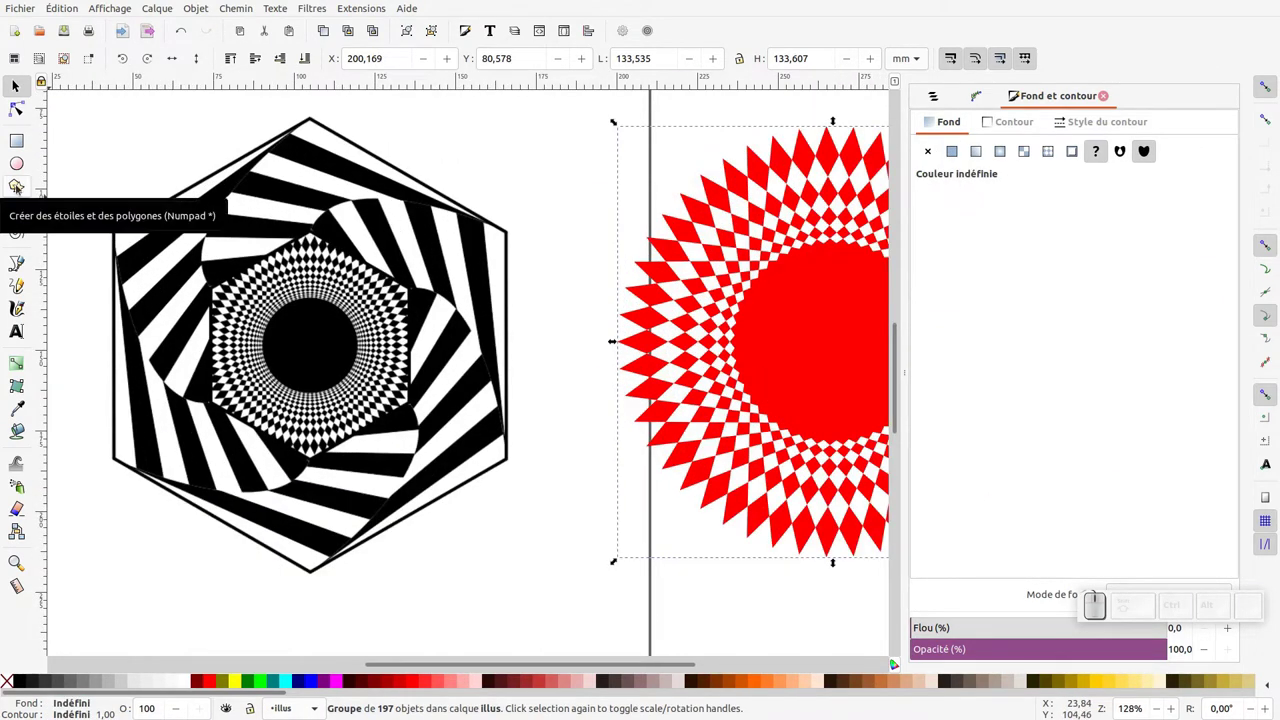
# Draw a red 1 mm curved path from the outer hexagon's top corner to the inner upper-left corner.
pyautogui.click(18, 189)
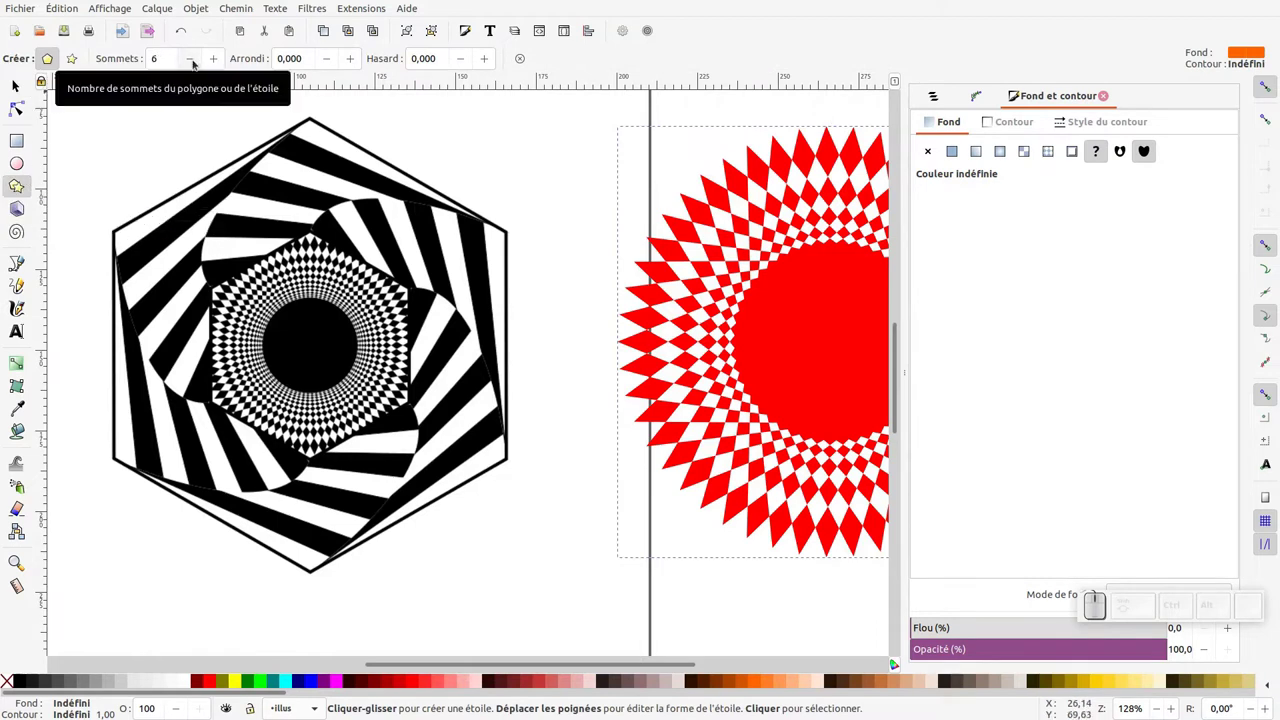
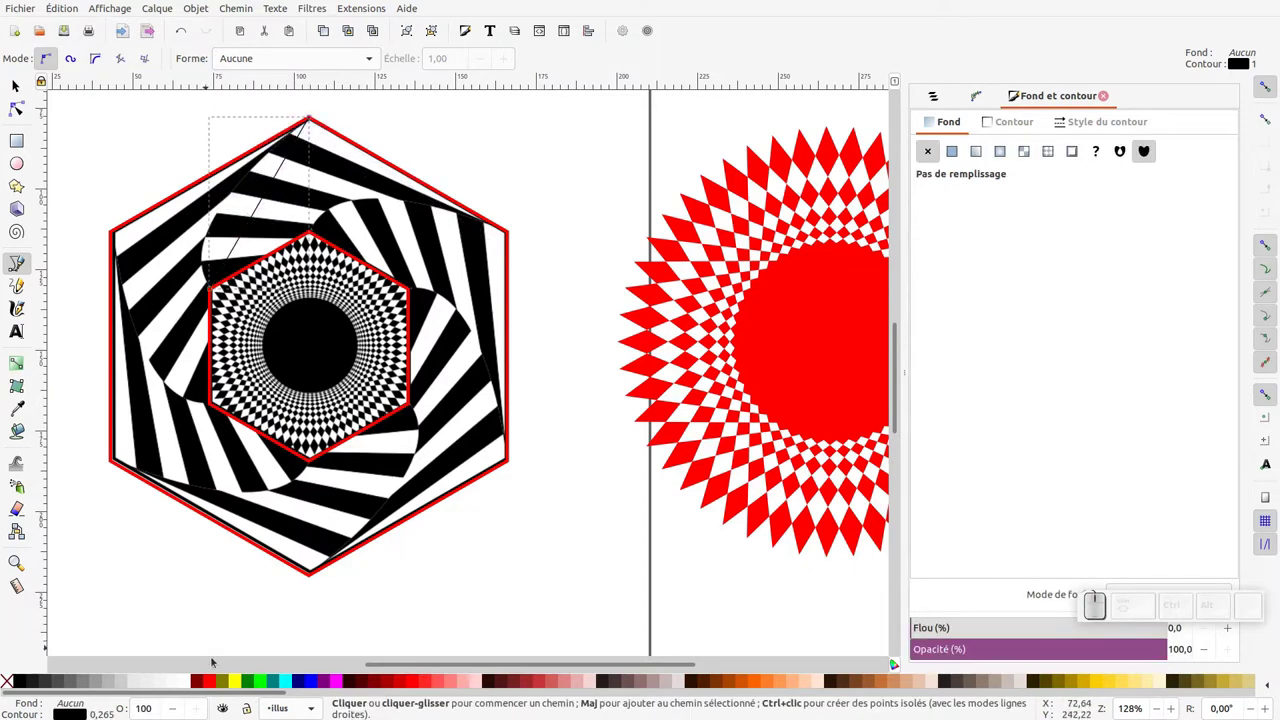
pyautogui.click(204, 685)
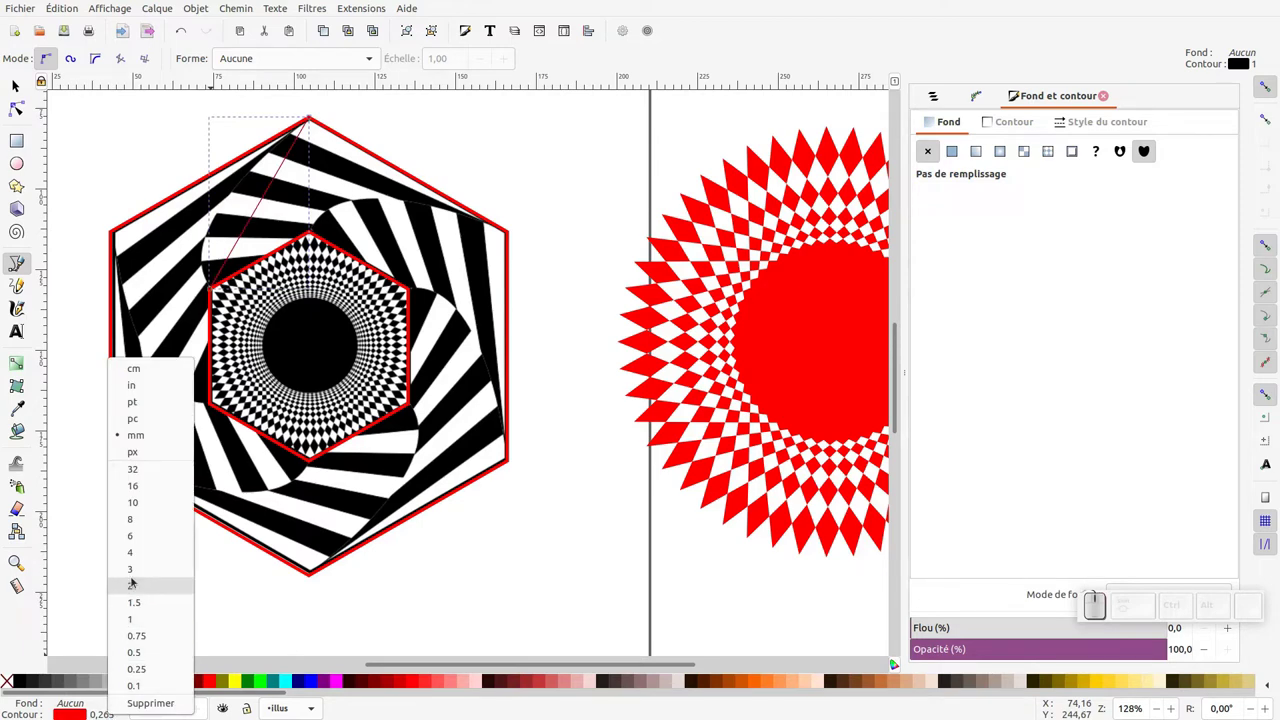
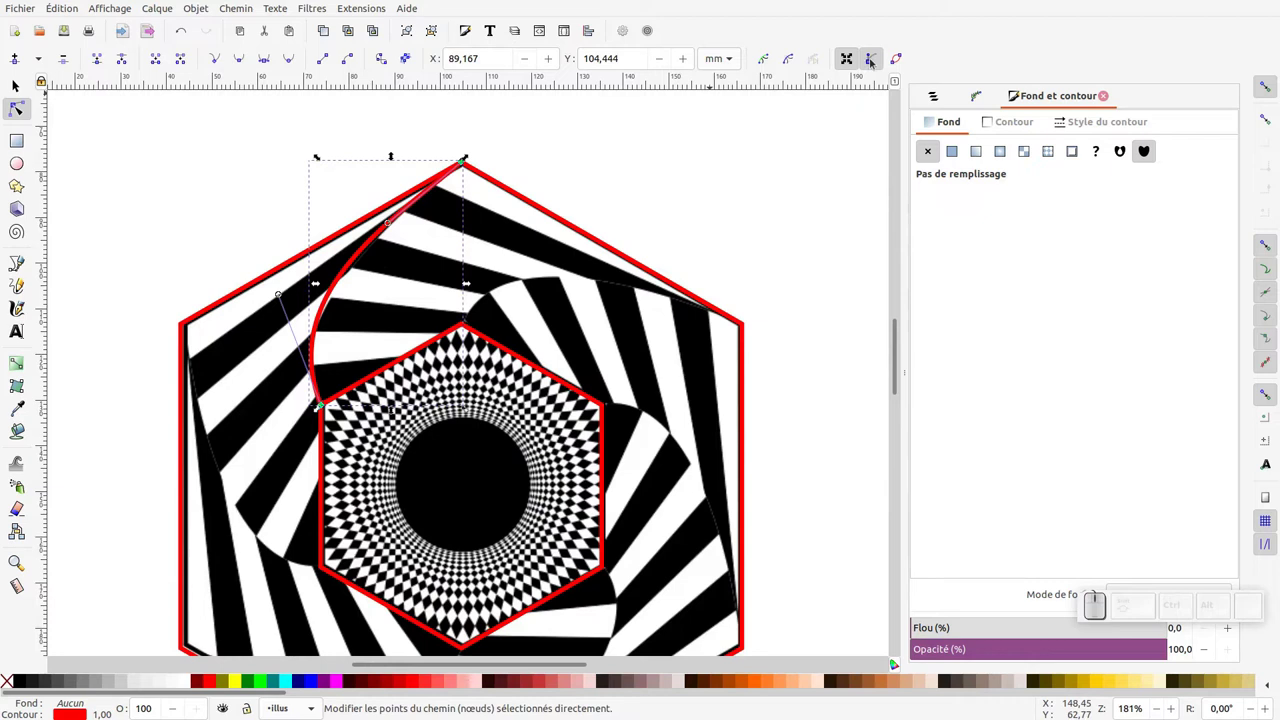
# Duplicate the red curve and rotate the copy 60° around the hexagon centre.
pyautogui.click(873, 57)
pyautogui.click(874, 59)
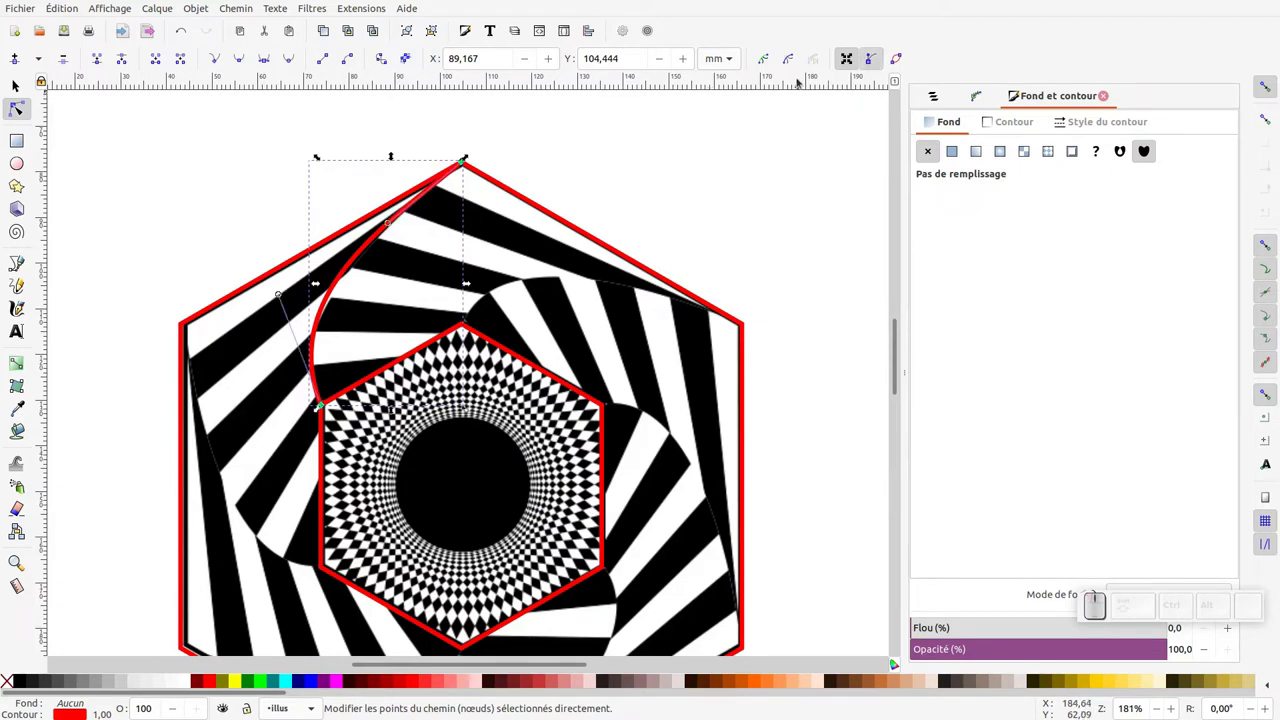
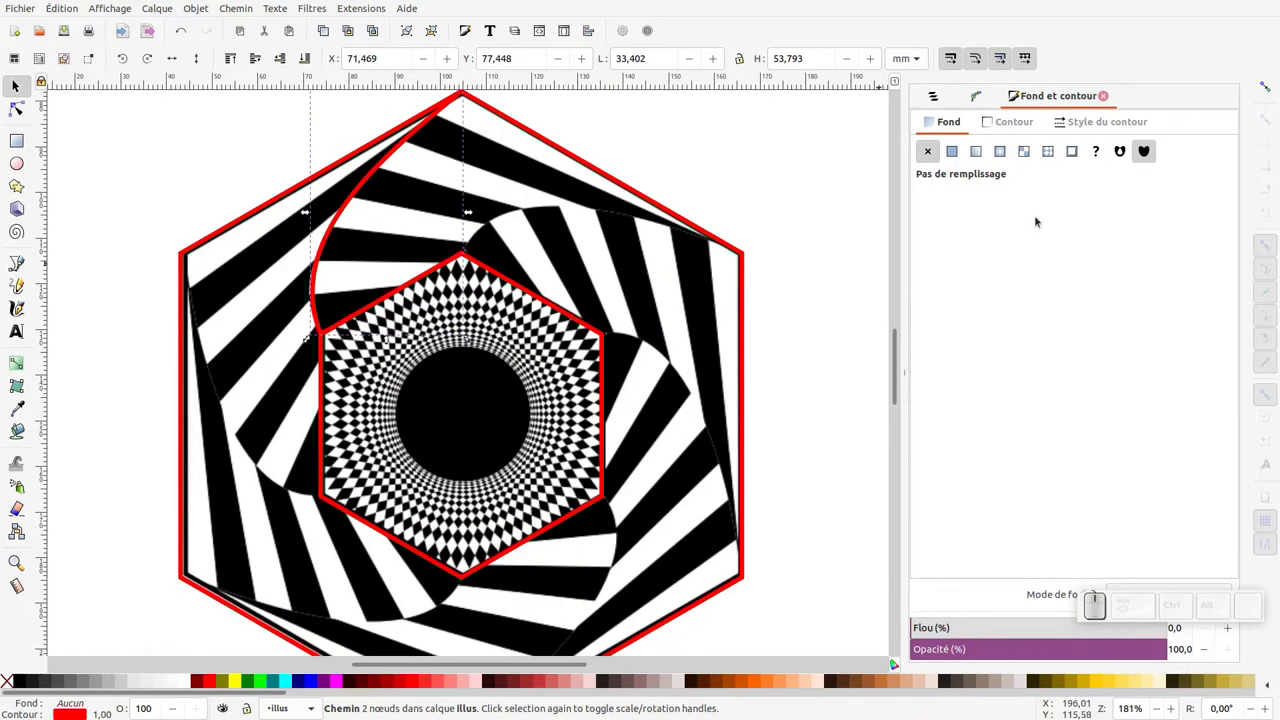
pyautogui.click(1268, 91)
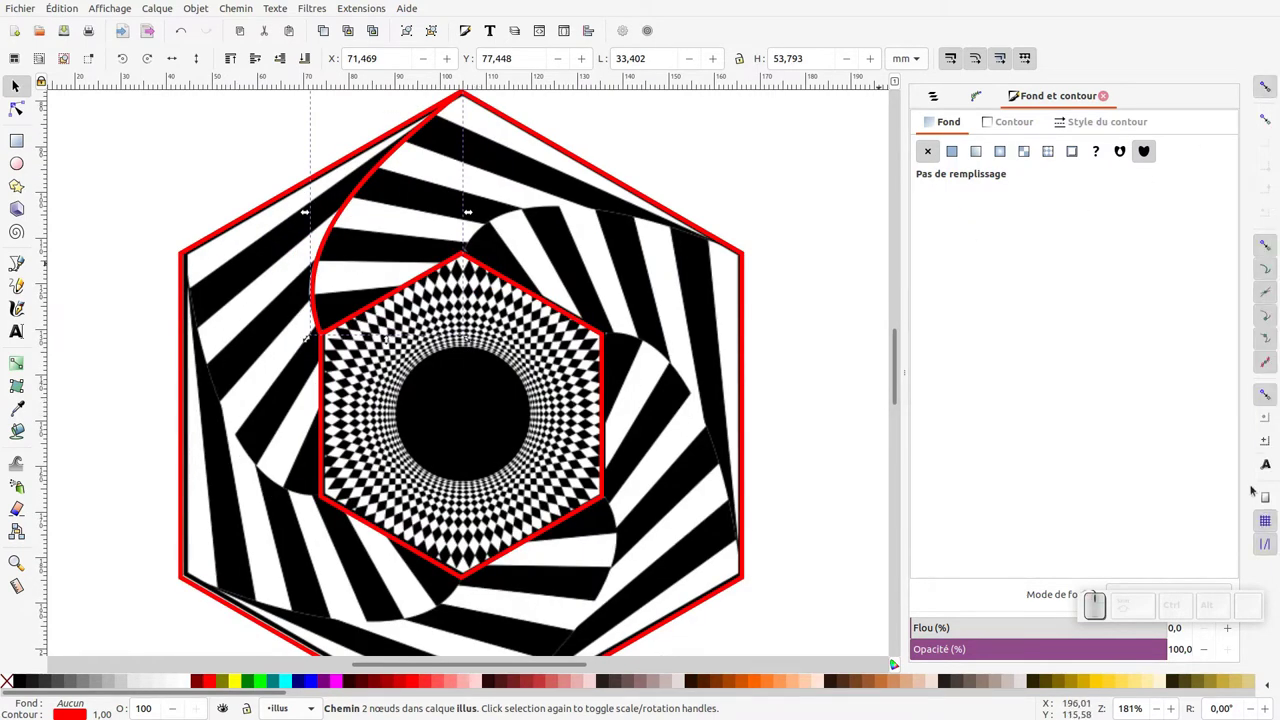
pyautogui.click(1268, 442)
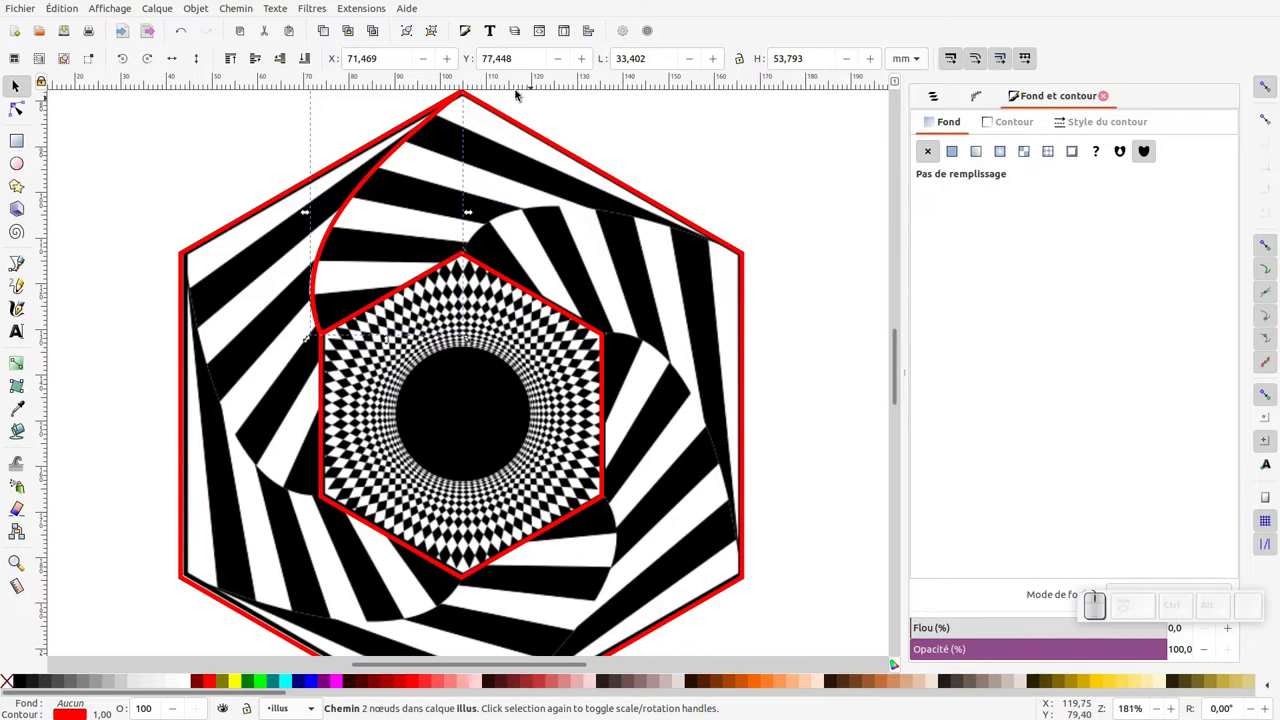
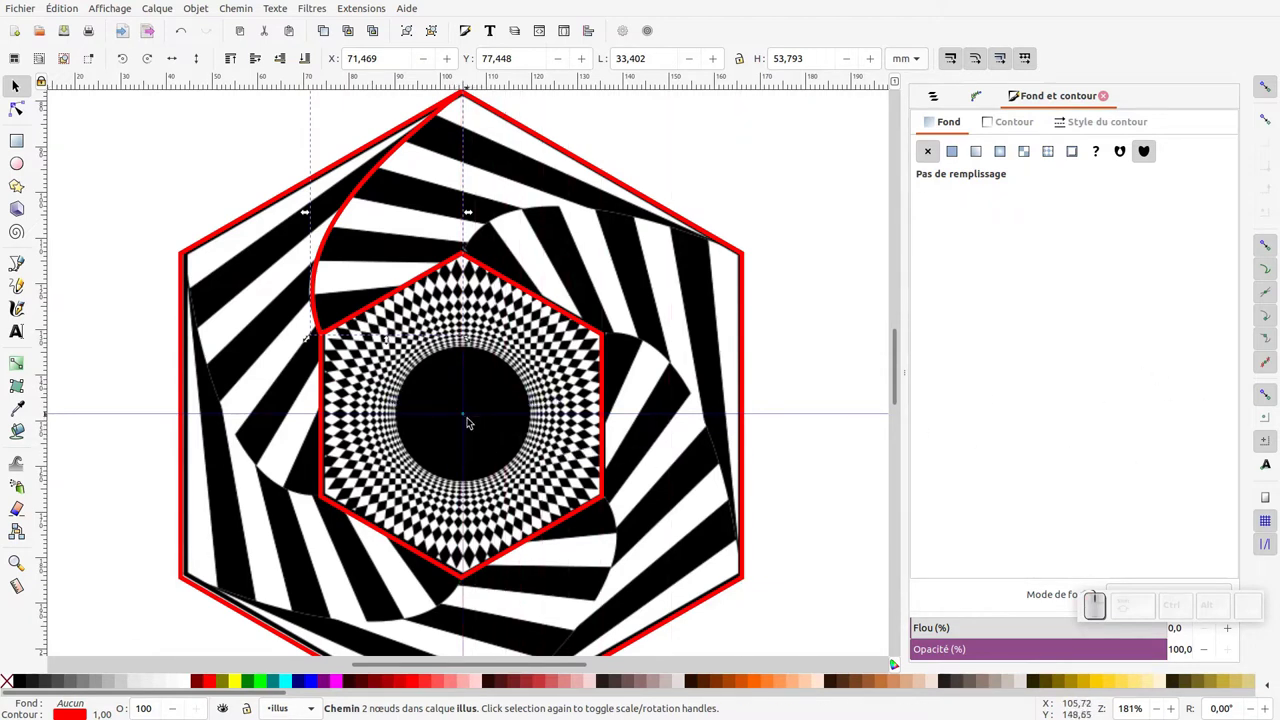
pyautogui.click(353, 192)
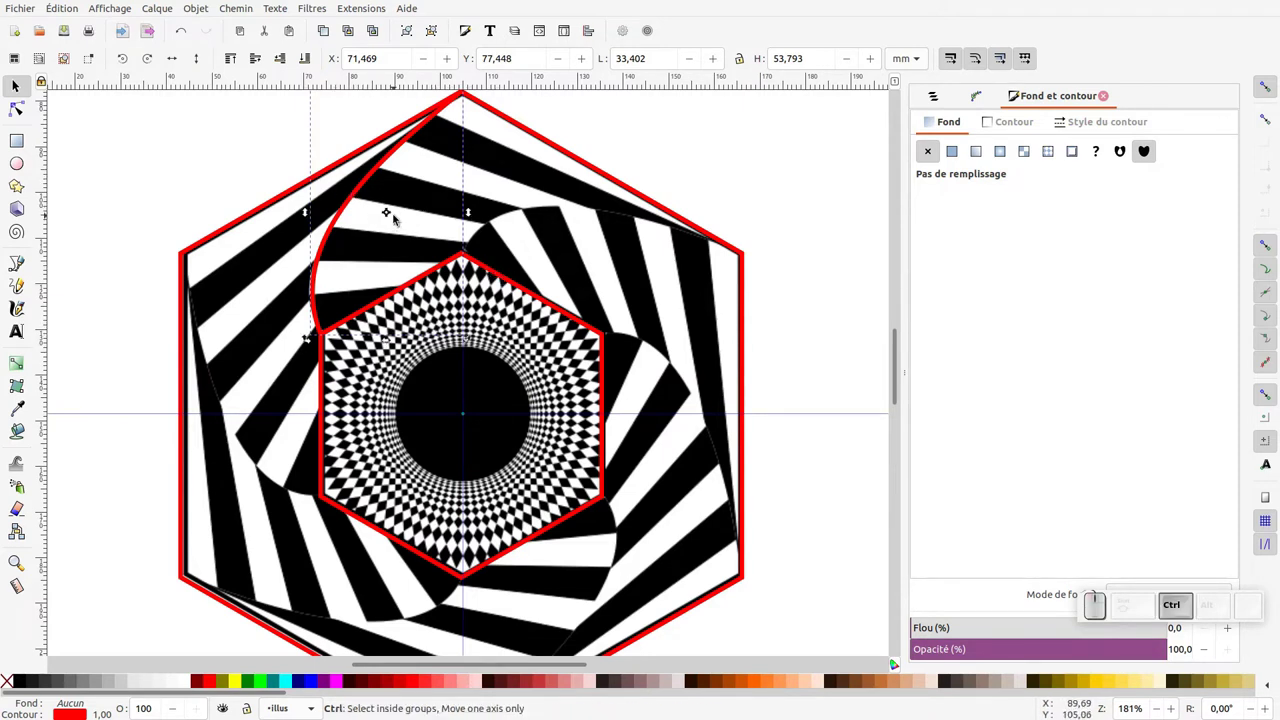
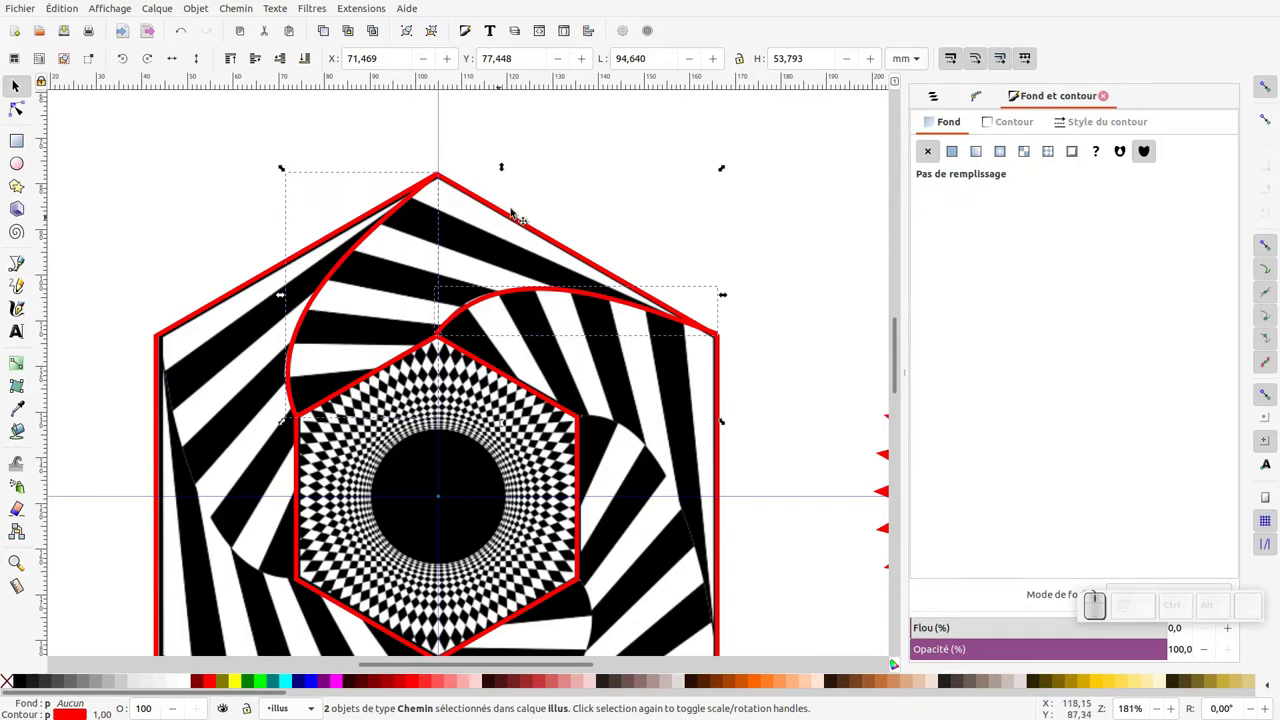
# Combine both curves, join their end nodes into a closed sector outline and stroke it green.
pyautogui.click(935, 97)
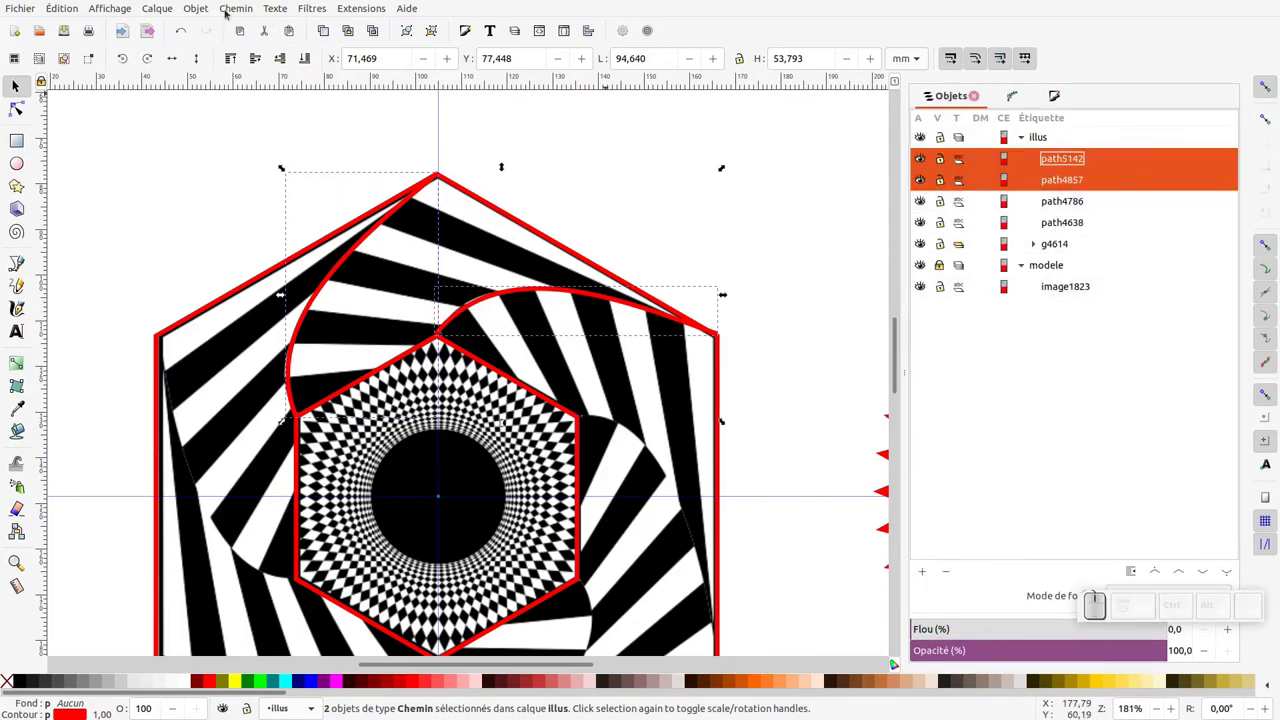
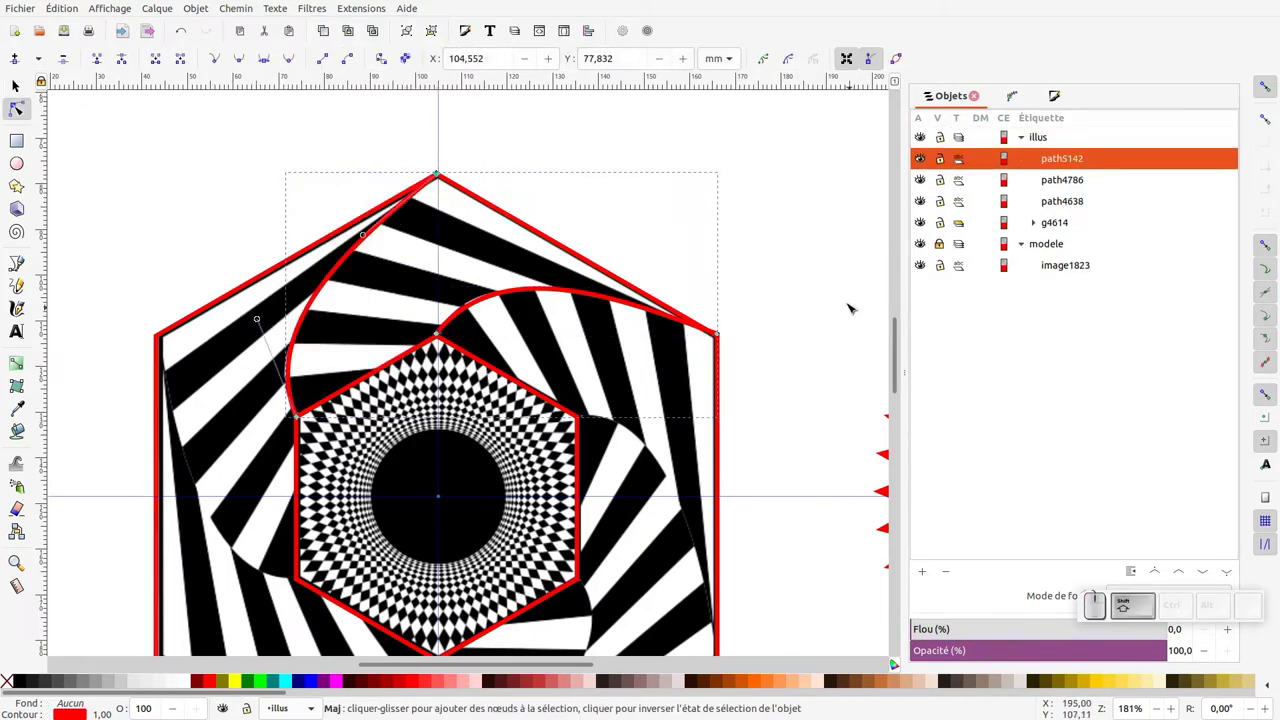
pyautogui.click(720, 357)
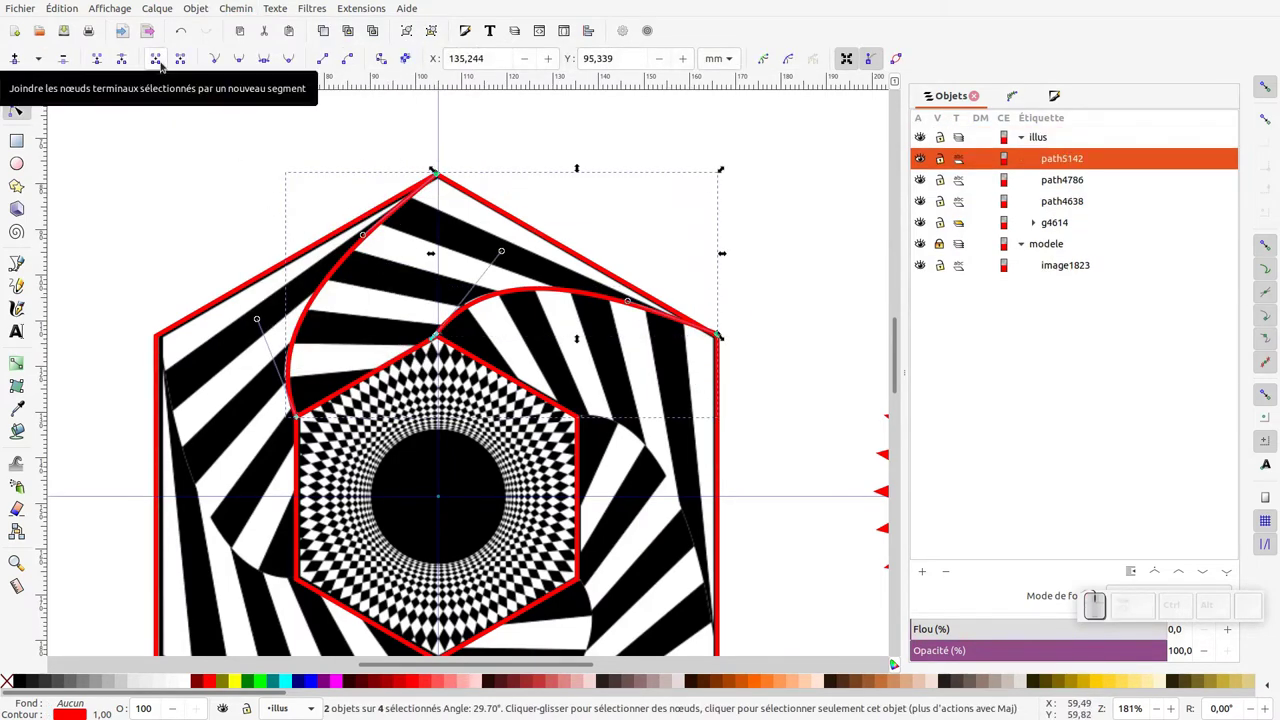
pyautogui.click(164, 62)
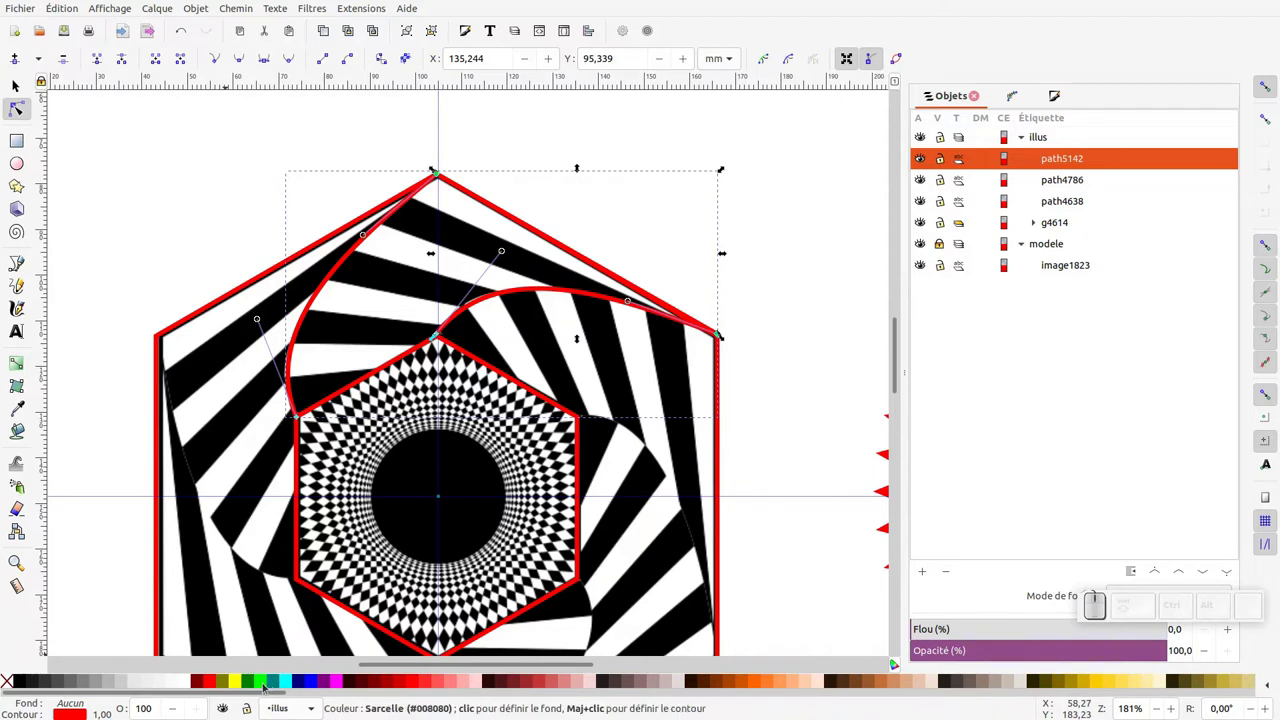
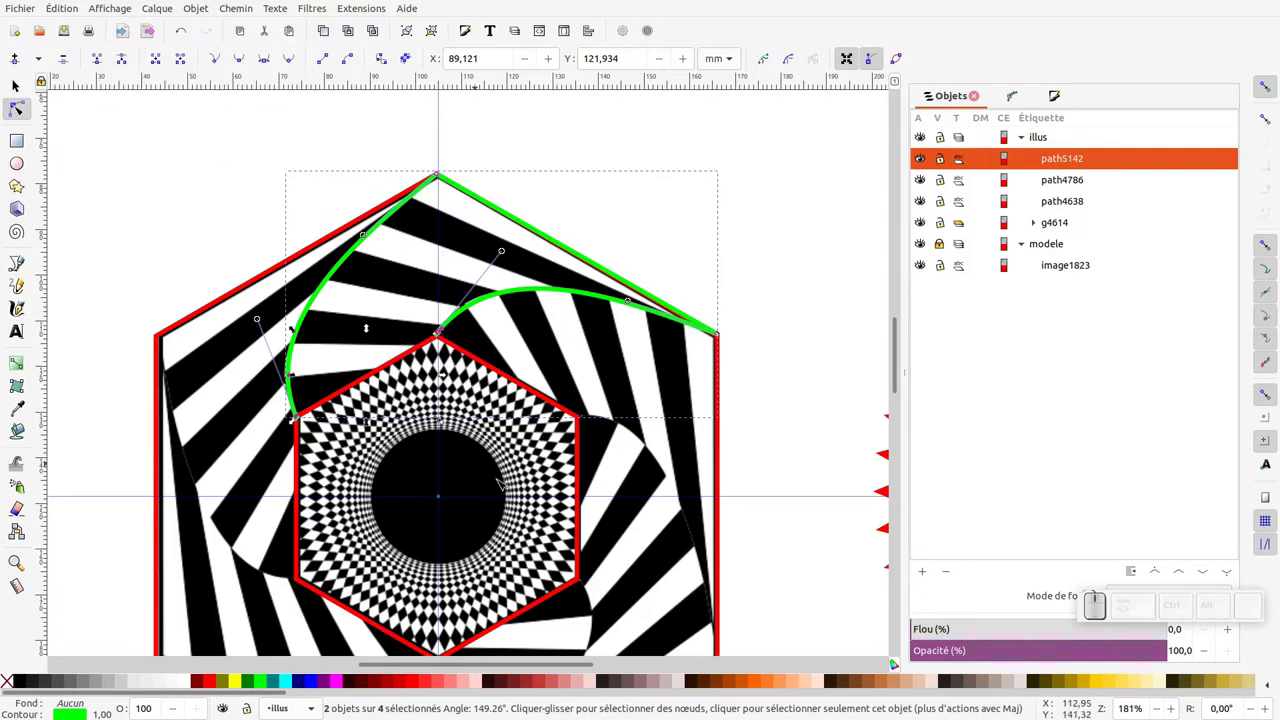
pyautogui.press('alt+j')
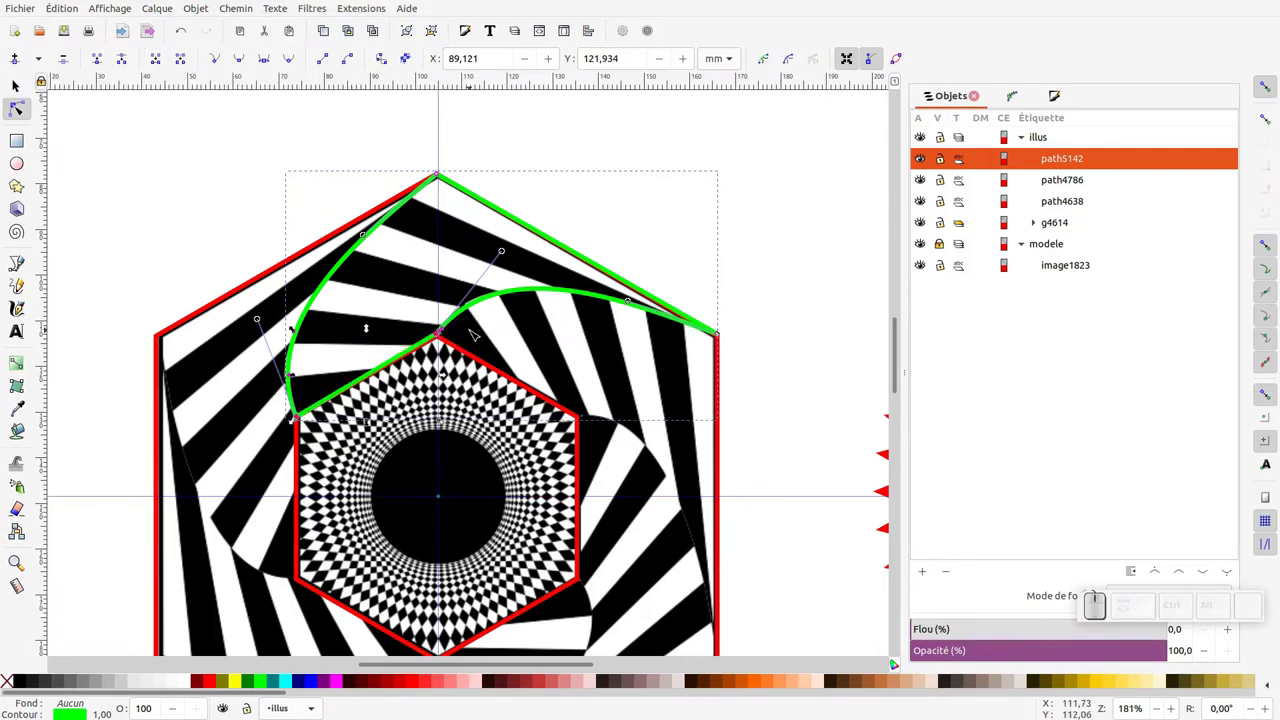
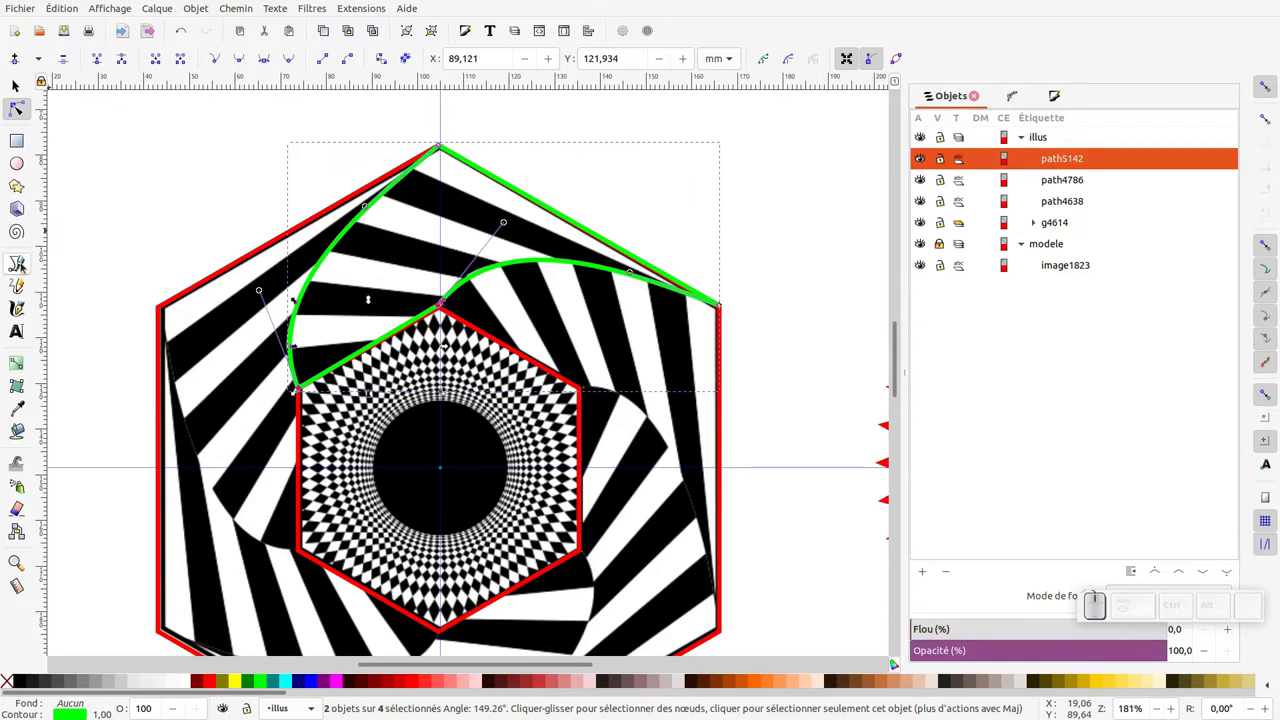
pyautogui.click(23, 262)
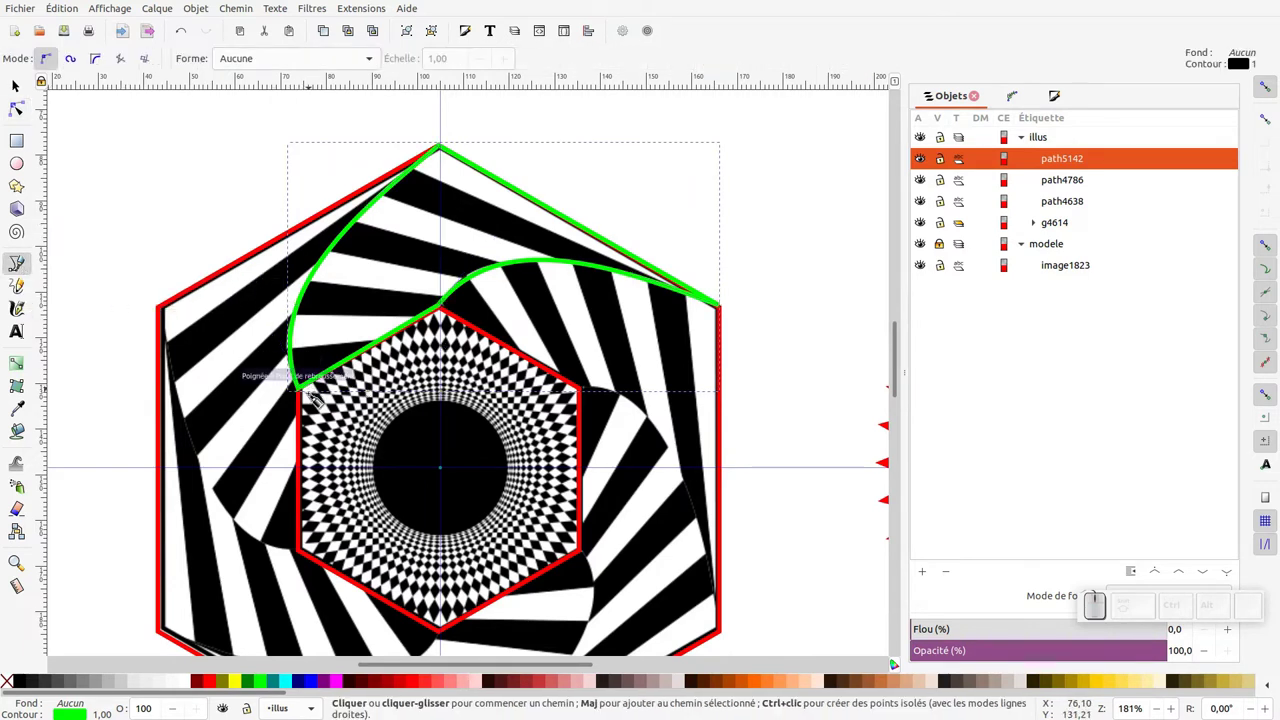
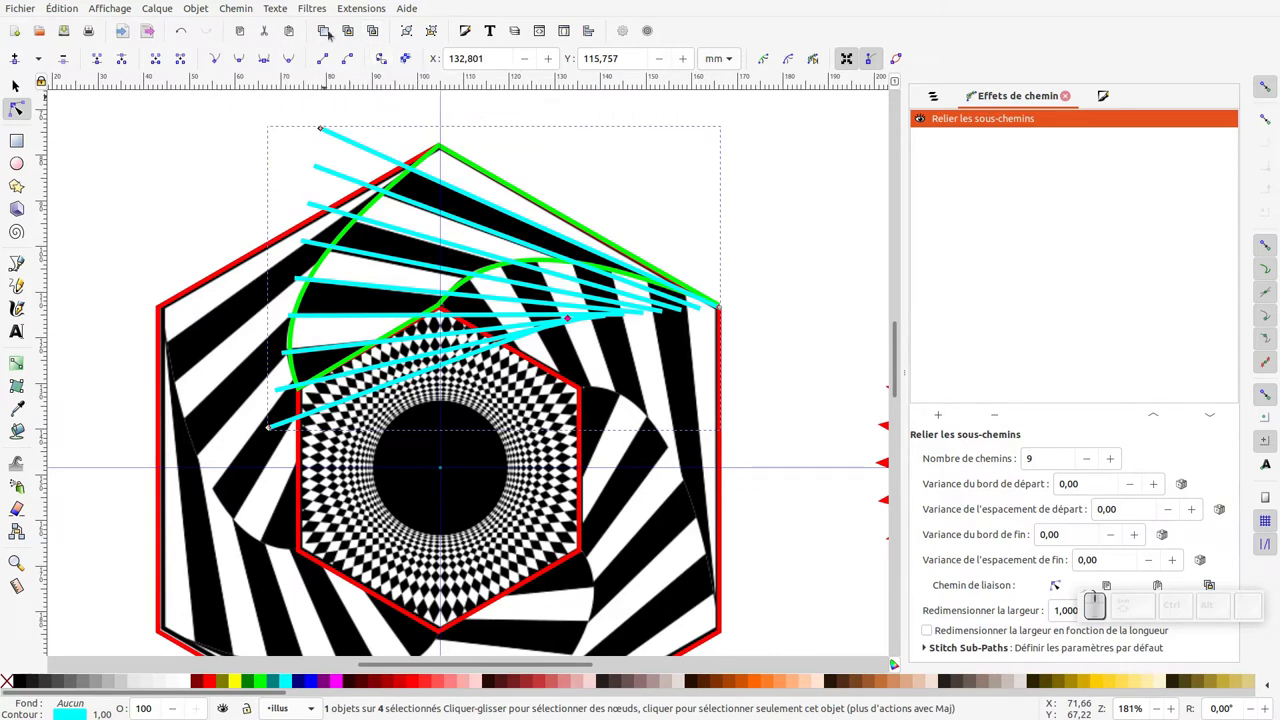
# Stitch a 9-path stripe fan across the sector and convert it with Object to Path.
pyautogui.click(246, 9)
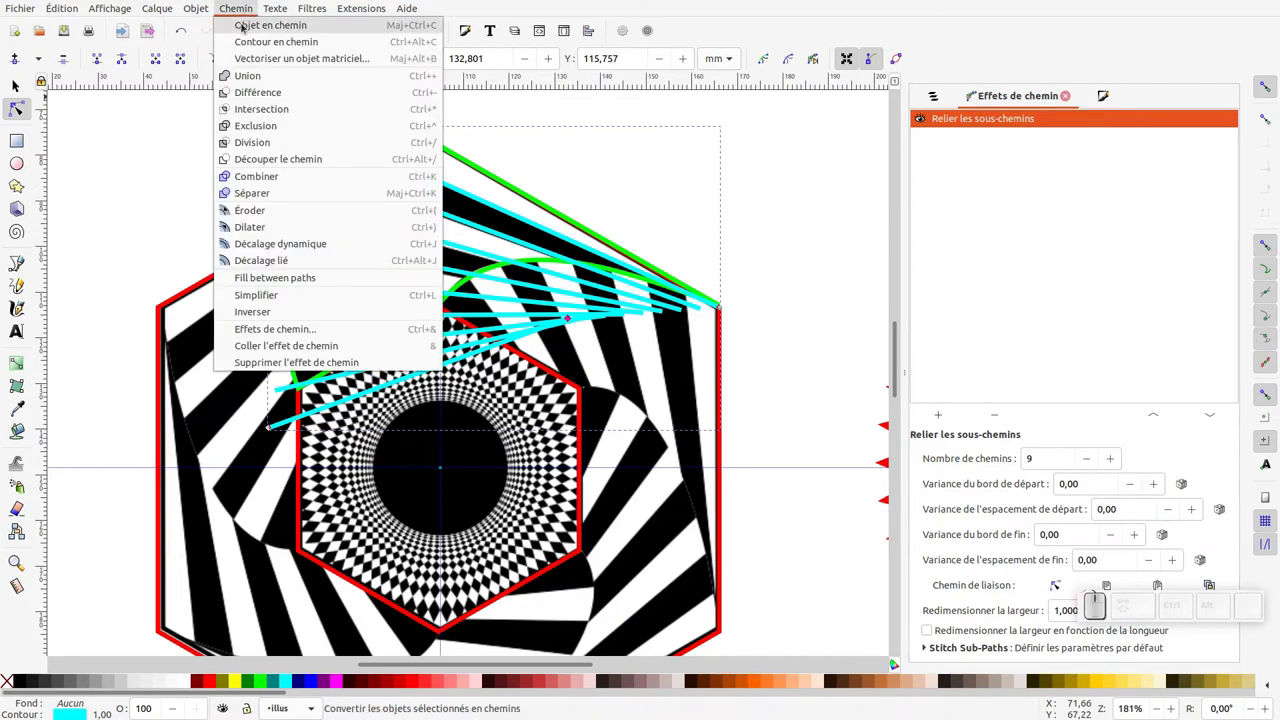
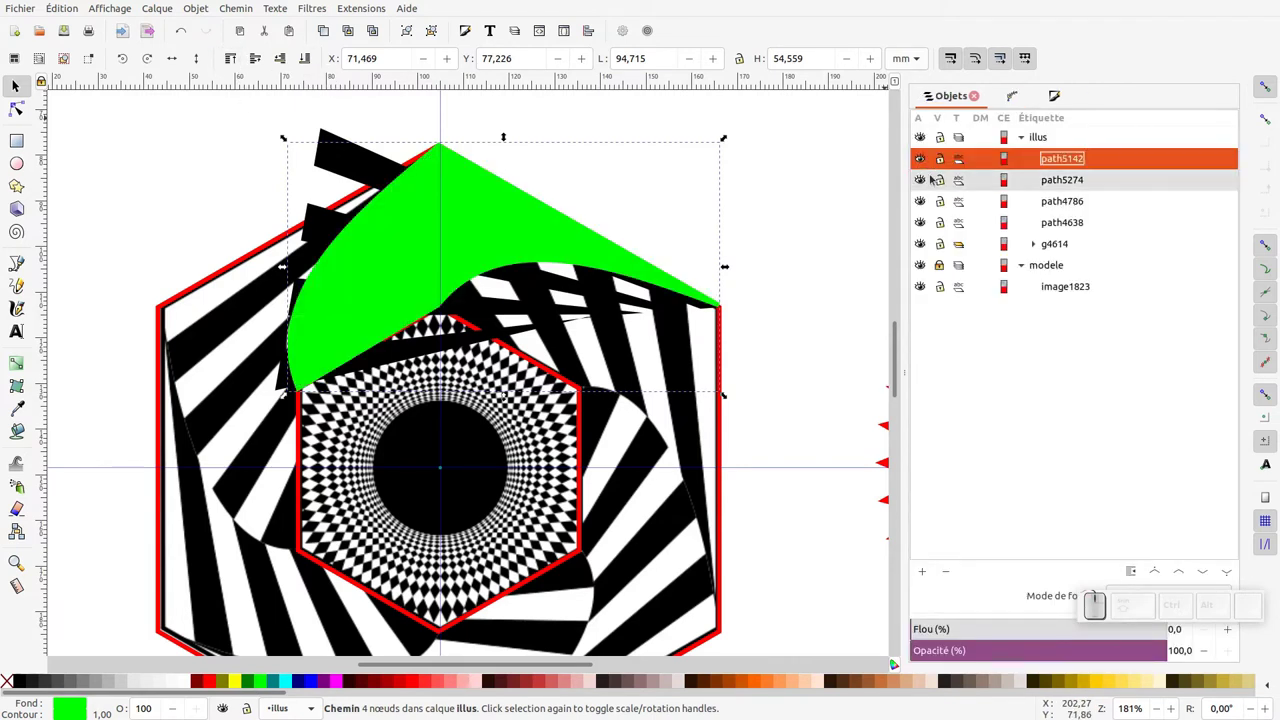
# Select the sector and stripe paths in the Objects panel and apply Set Clip.
pyautogui.click(922, 180)
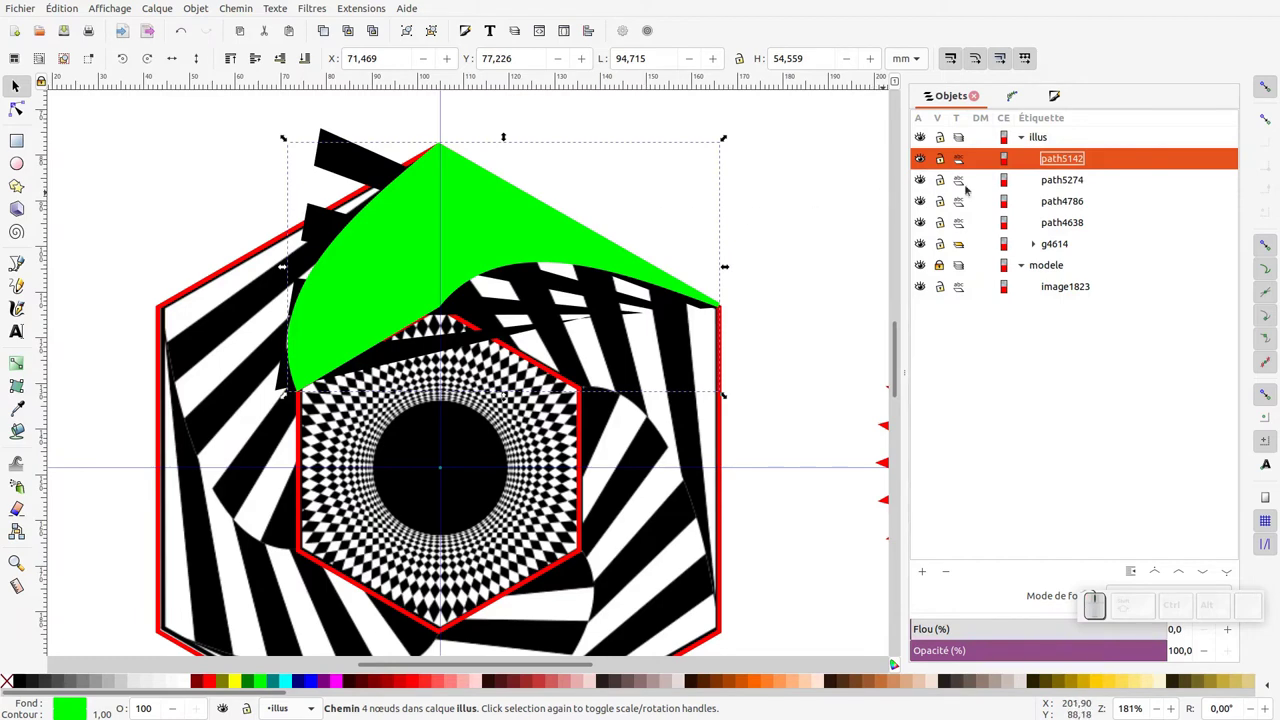
pyautogui.click(1062, 185)
pyautogui.rightClick(467, 219)
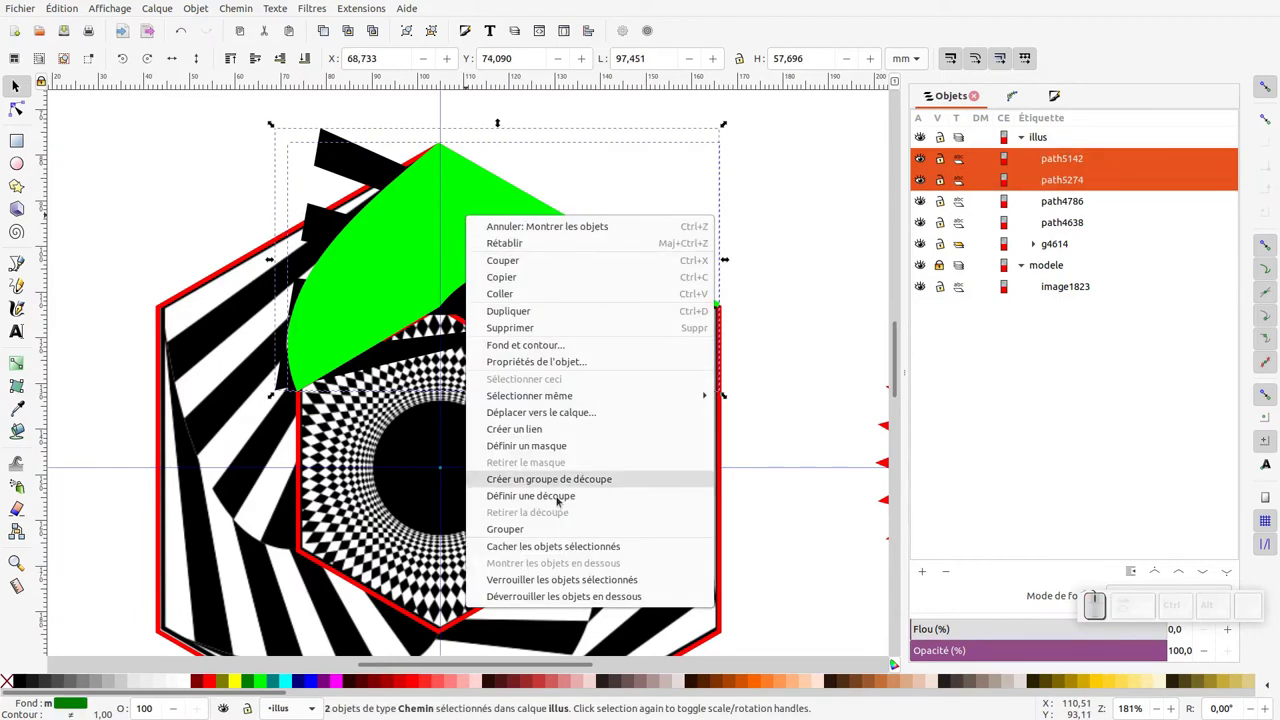
pyautogui.click(560, 497)
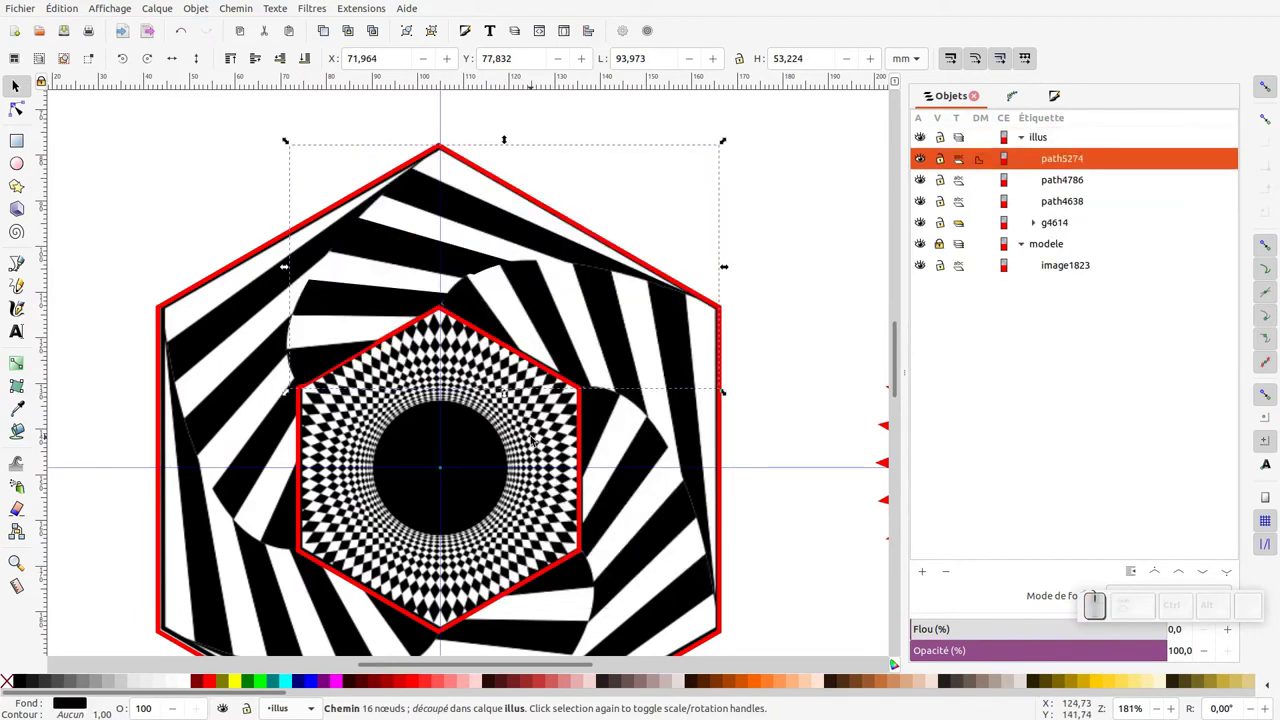
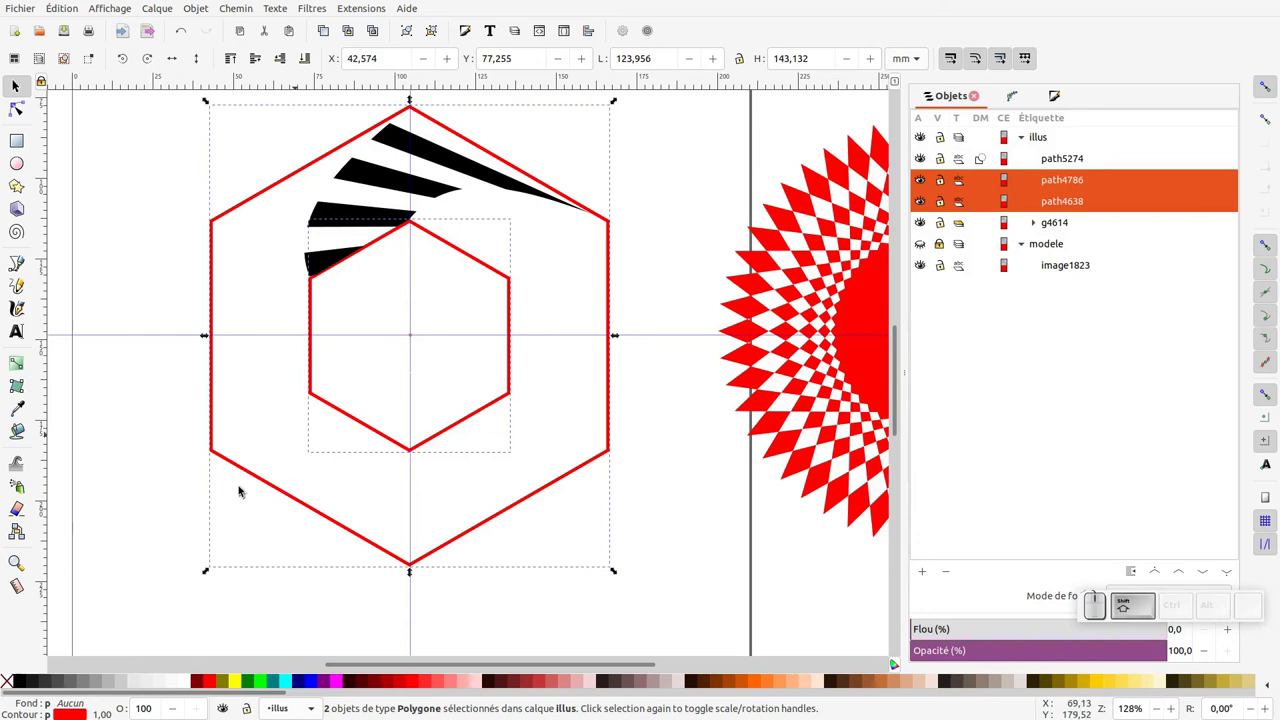
# Clone the clipped sector repeatedly, rotating each clone 60° to fill the hexagon ring.
pyautogui.middleClick(22, 685)
pyautogui.middleClick(379, 452)
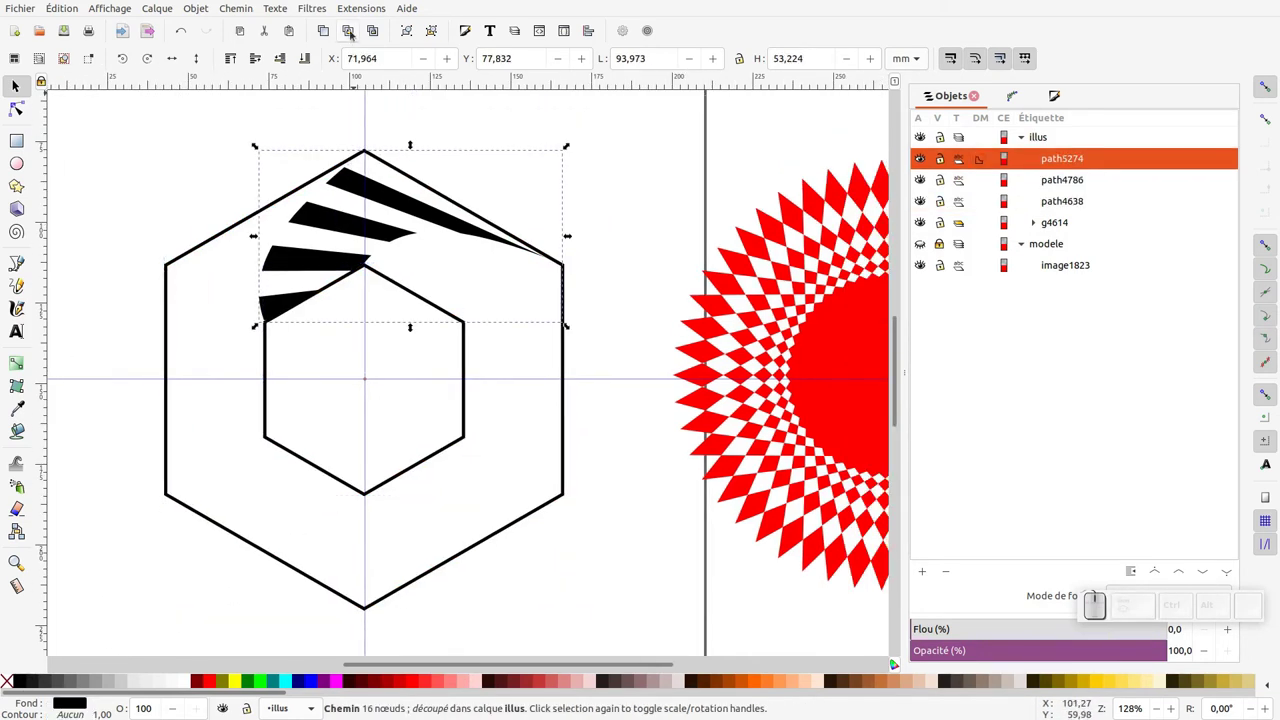
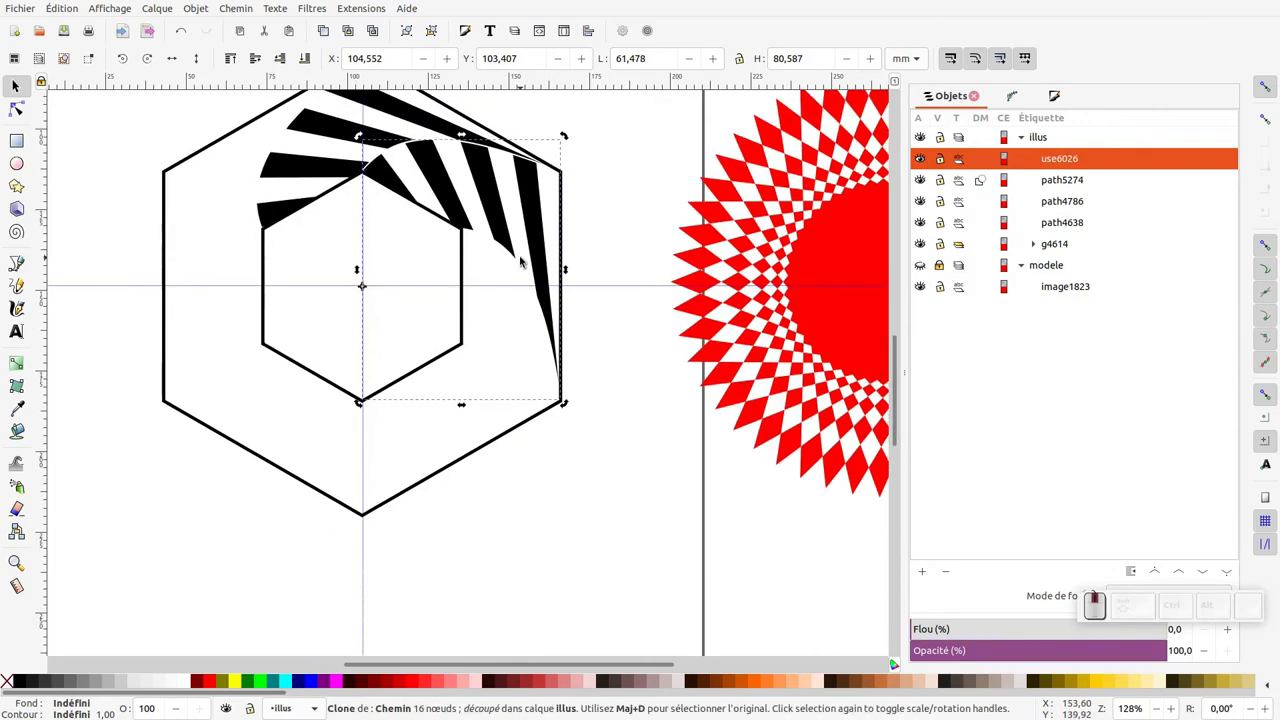
pyautogui.press('ctrl+d')
pyautogui.moveTo(567, 137); pyautogui.dragTo(565, 389)
pyautogui.press('ctrl+d')
pyautogui.moveTo(571, 231); pyautogui.dragTo(528, 435)
pyautogui.press('ctrl+d')
pyautogui.click(476, 342)
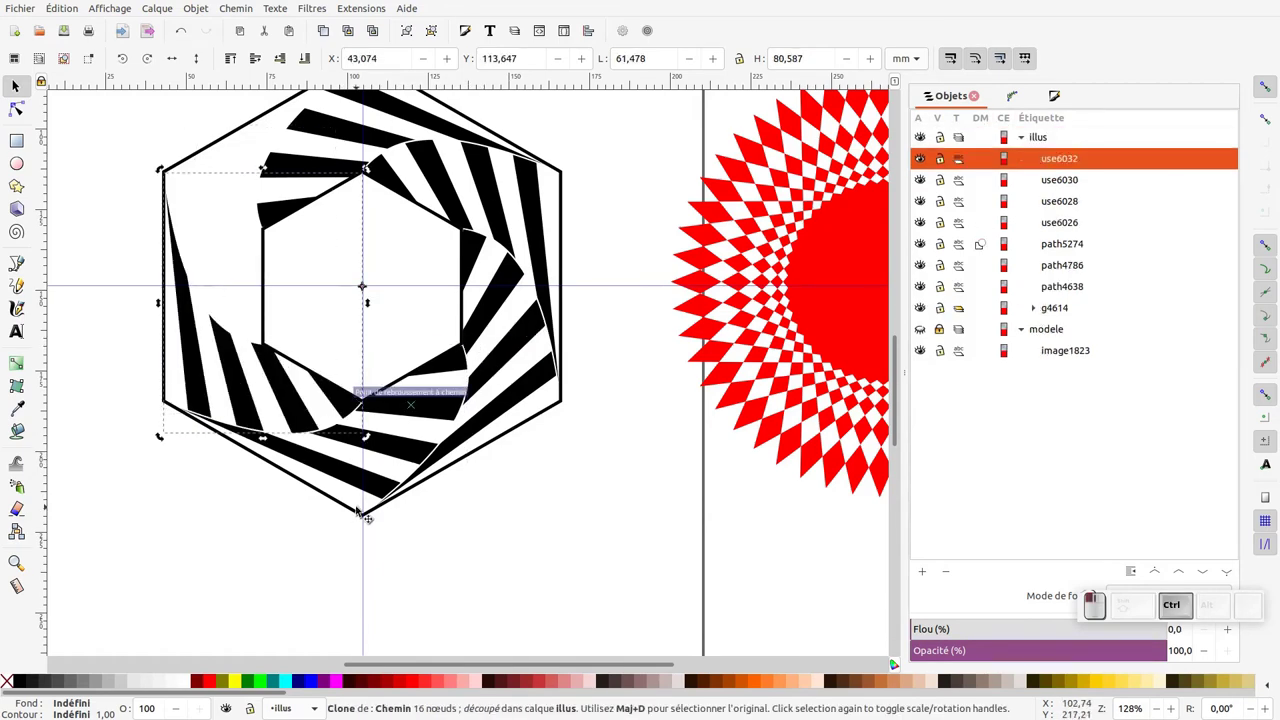
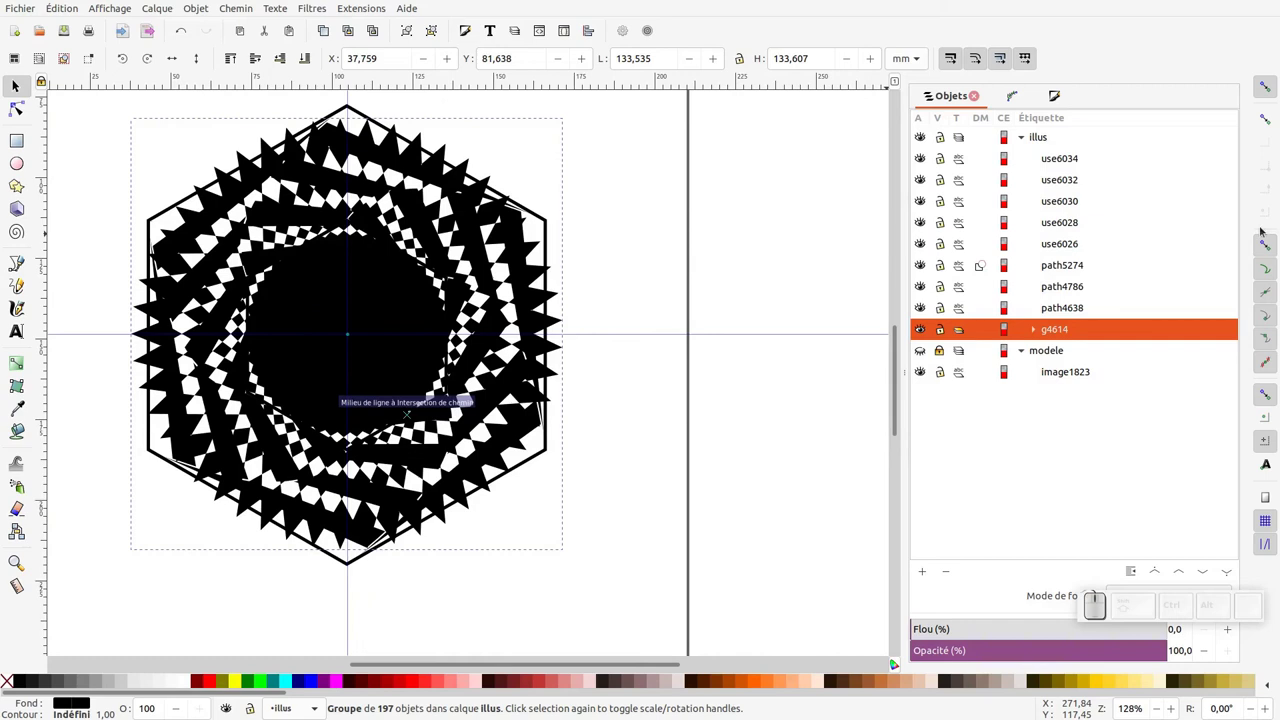
# Snap a hexagon over the checkerboard centre and clip the group with Object > Clip > Set.
pyautogui.click(1265, 249)
pyautogui.click(1267, 123)
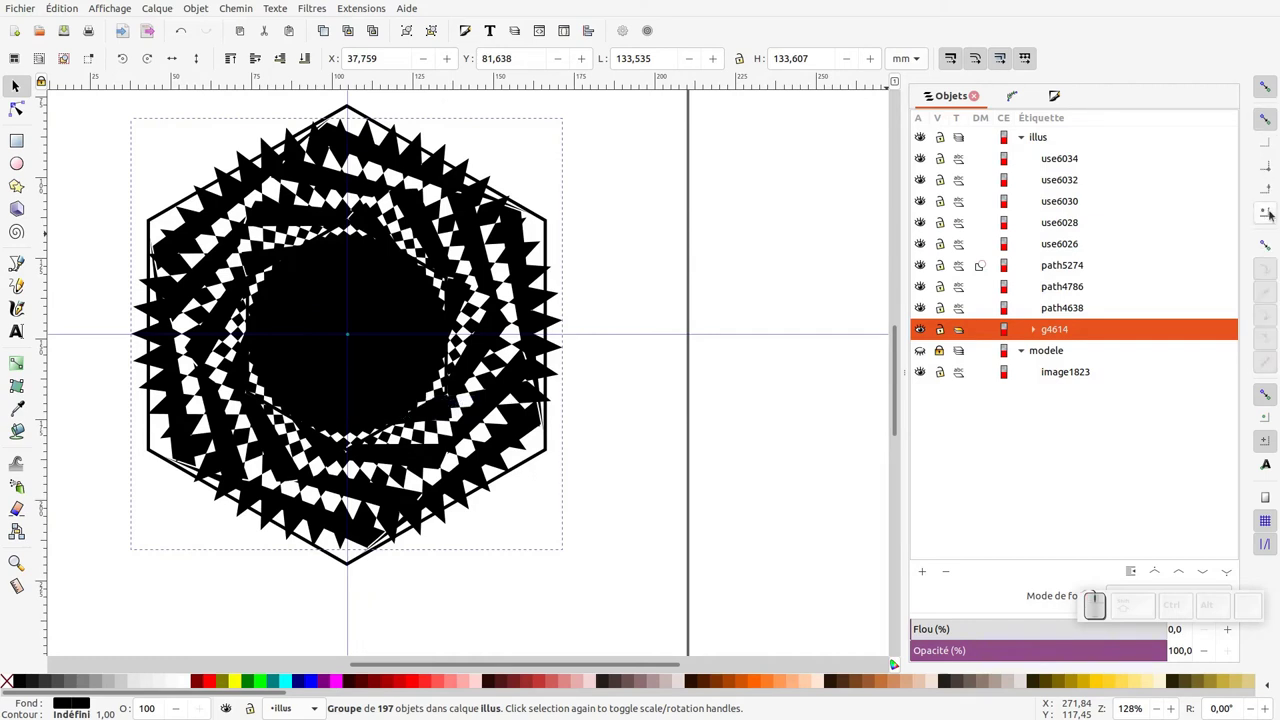
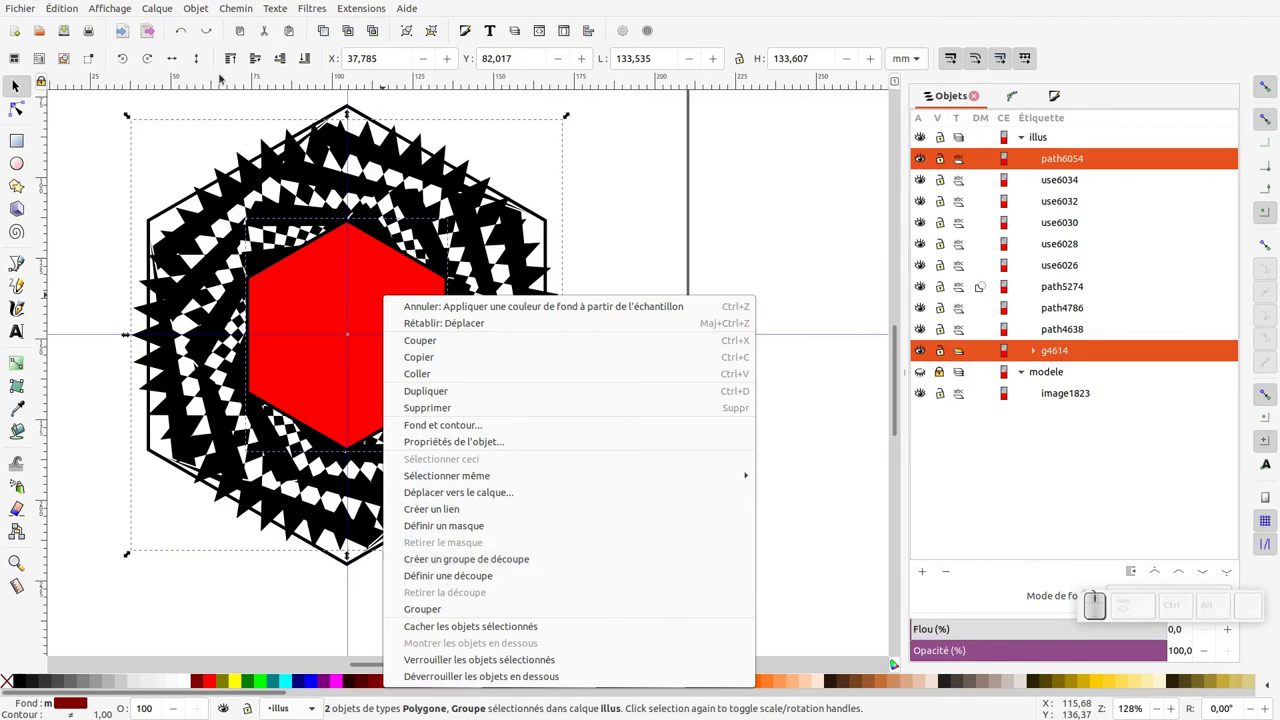
pyautogui.click(196, 7)
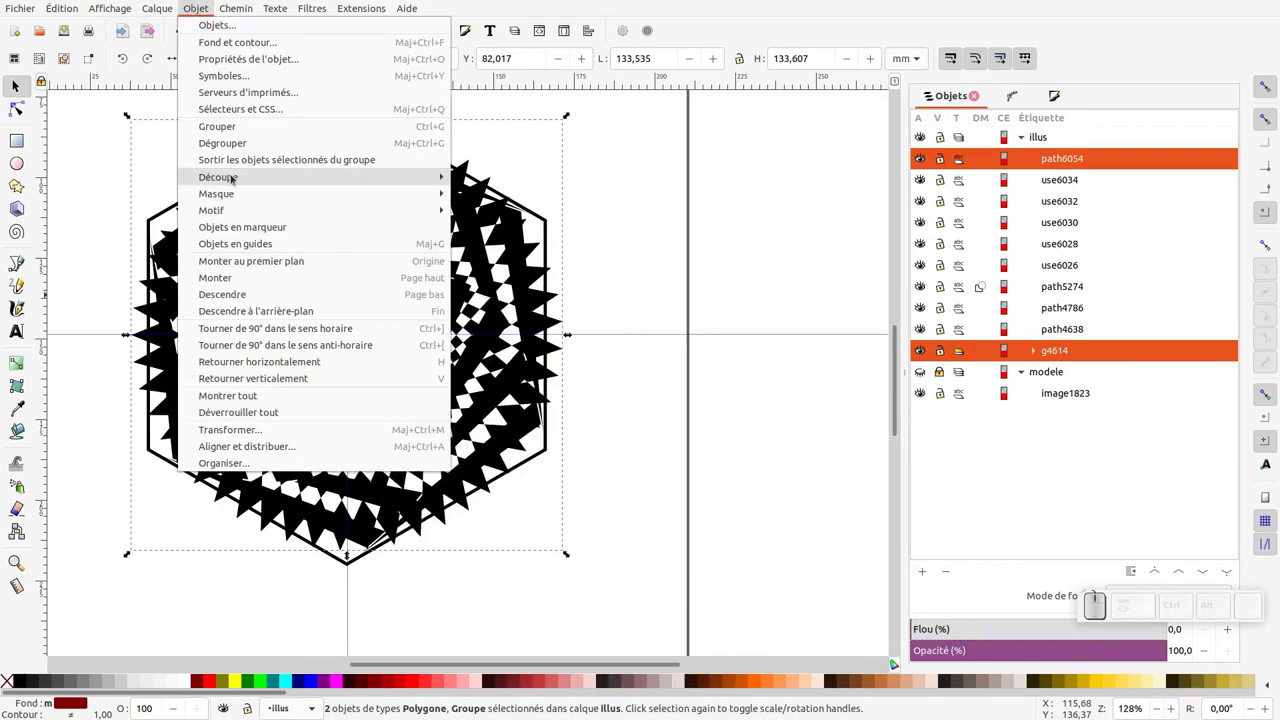